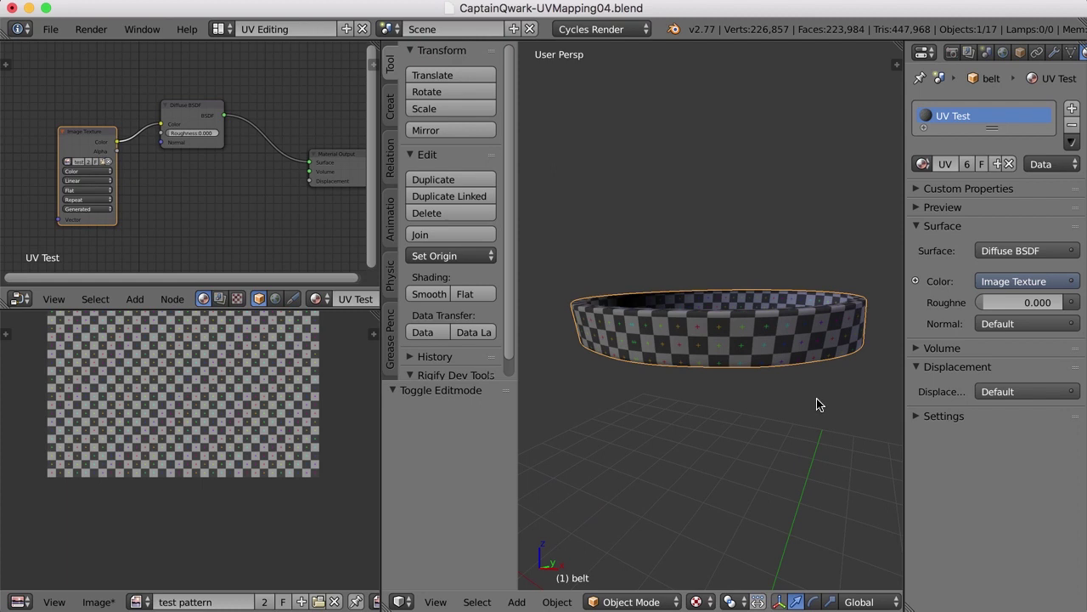
Unhide the character, select the belt buckle and assign it the UV Test material
key(alt+h)
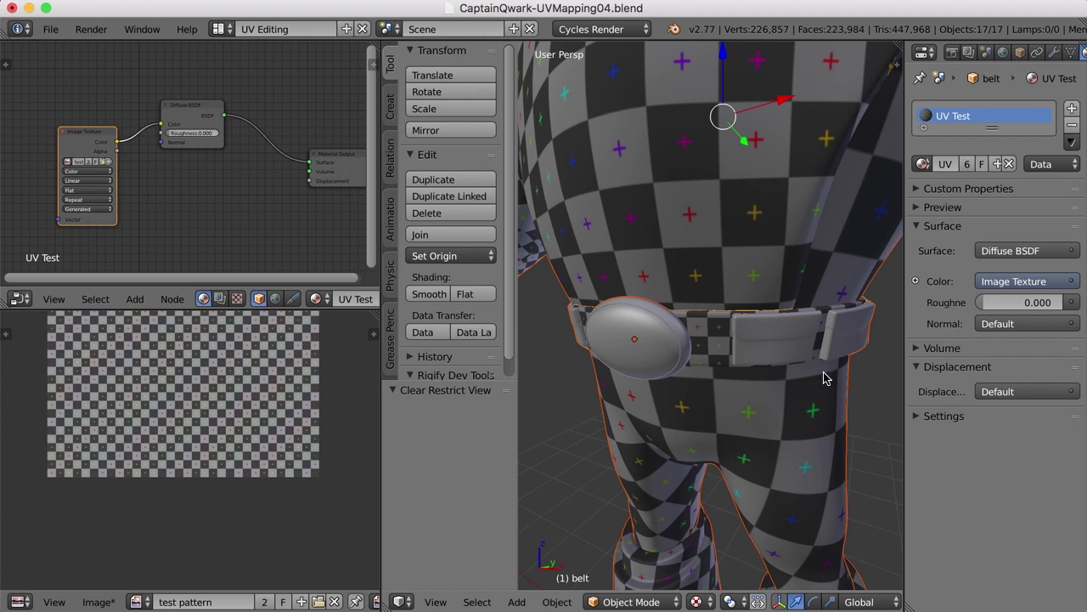
right_click(655, 346)
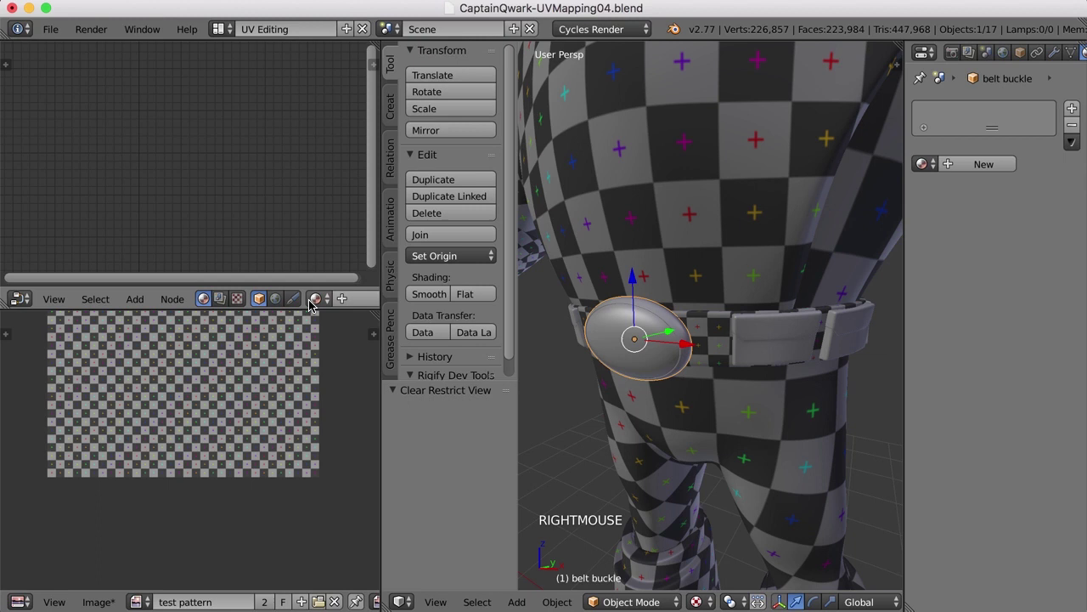
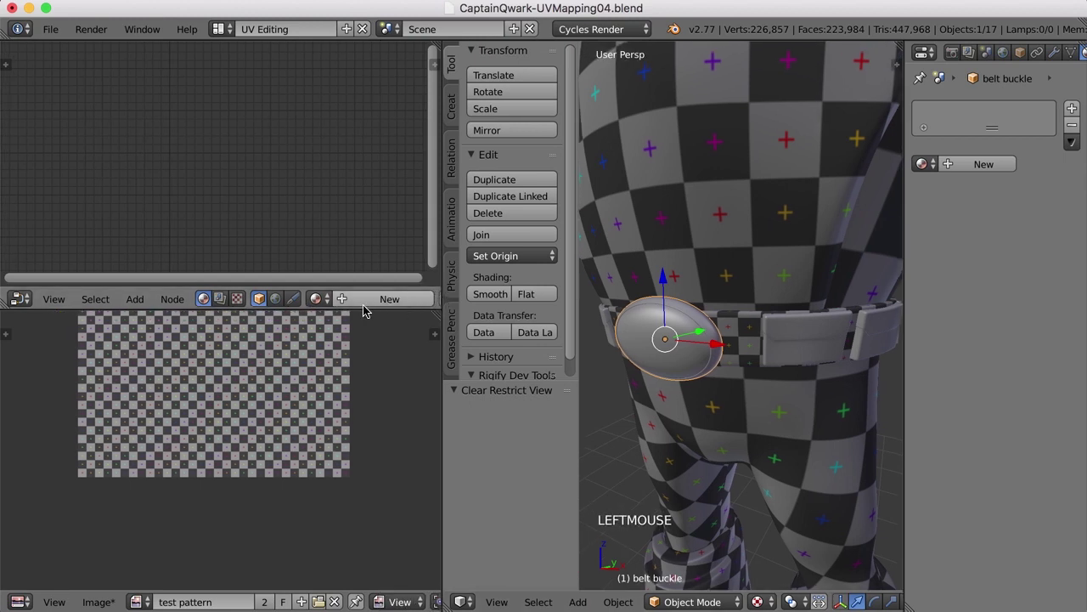
click(323, 300)
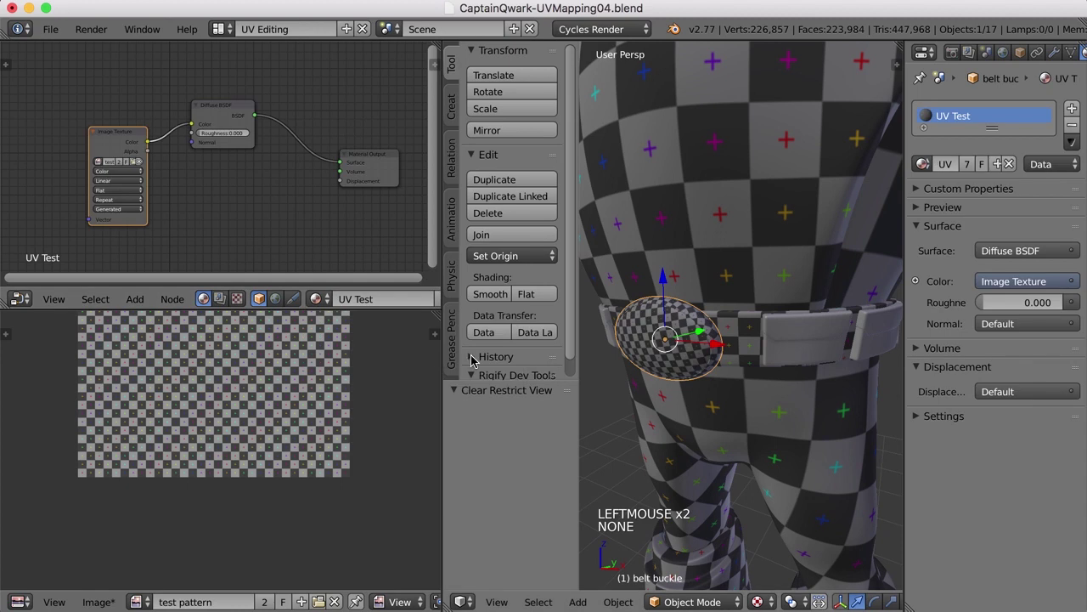
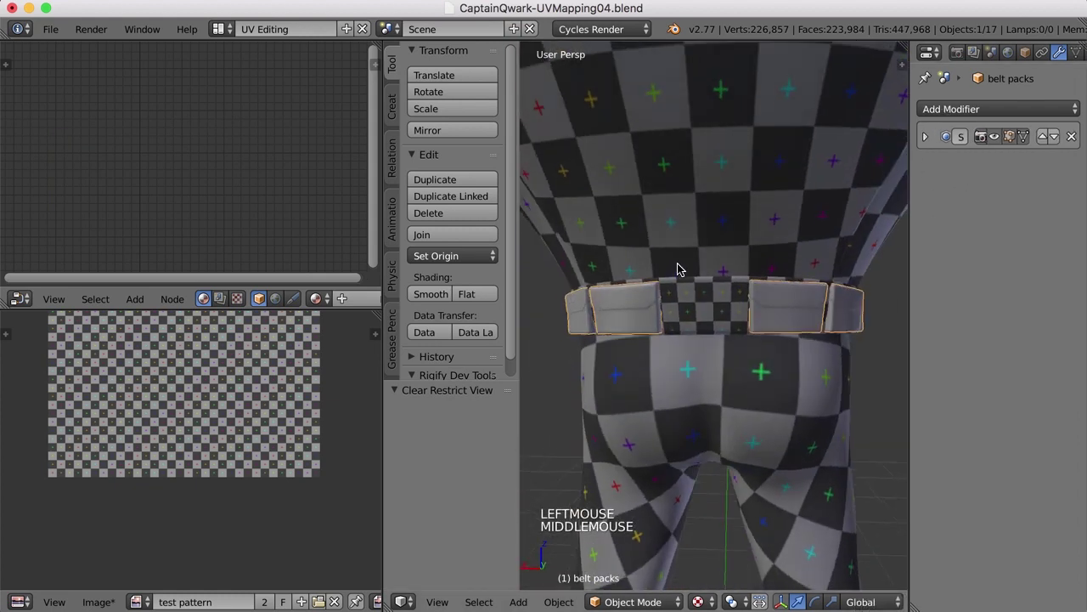
Isolate the belt packs on their own and select them
key(Tab)
key(Tab)
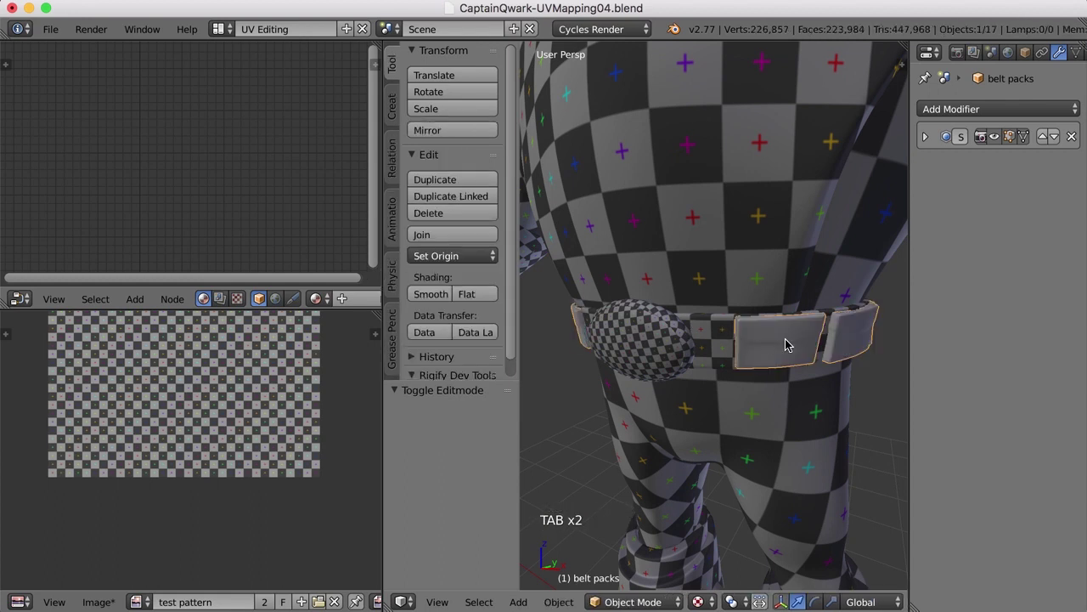
key(shift+h)
key(a)
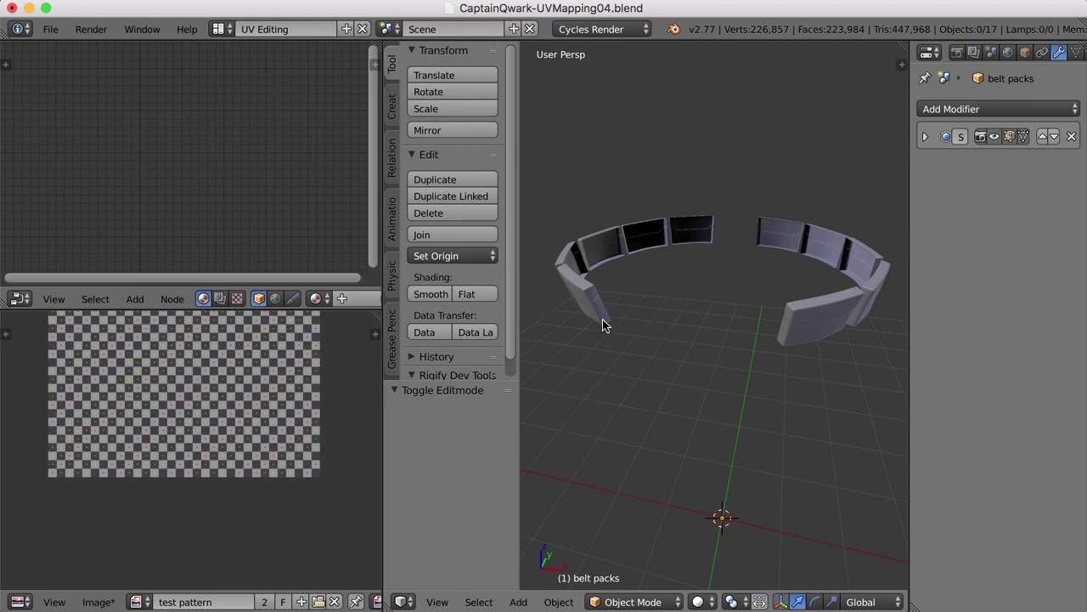
right_click(604, 316)
Enter Edit Mode on the belt packs in see-through wireframe and start a box selection
key(Tab)
middle_click(657, 335)
key(z)
middle_click(679, 344)
key(b)
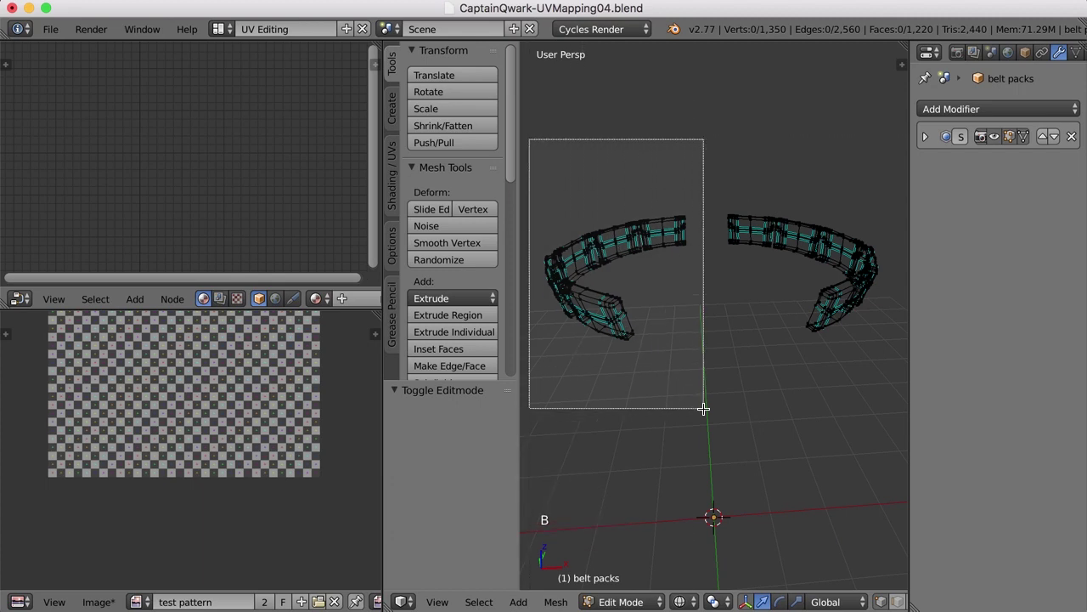
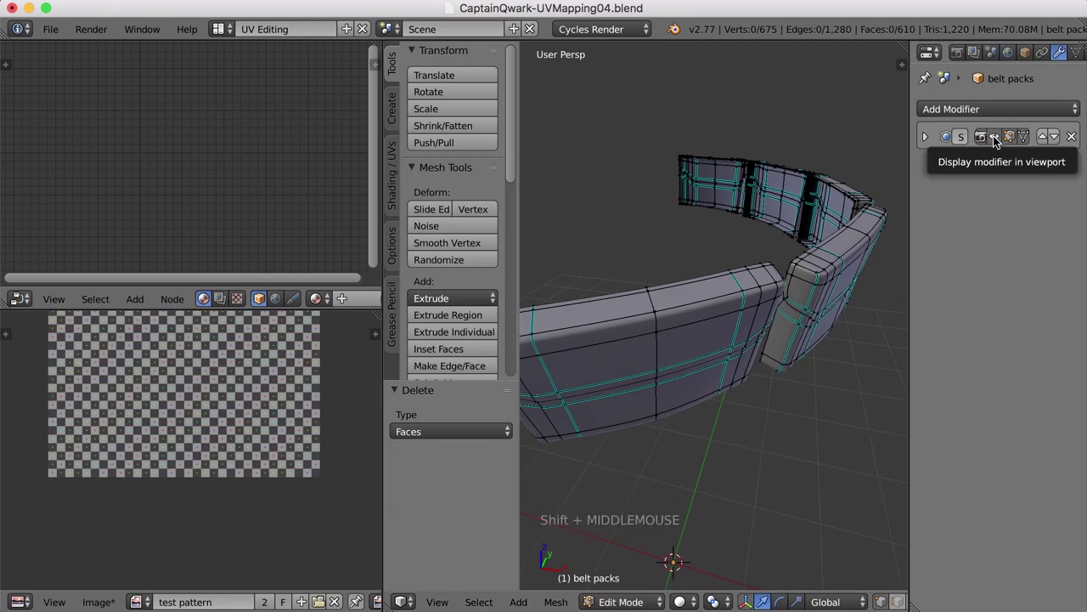
Turn off the belt packs modifier's viewport display and orbit to a pack corner
click(998, 140)
scroll(down, 3)
middle_click(676, 322)
scroll(up, 3)
Select the border edges around one belt pack and bring up the Edges menu for seams
right_click(696, 302)
middle_click(741, 312)
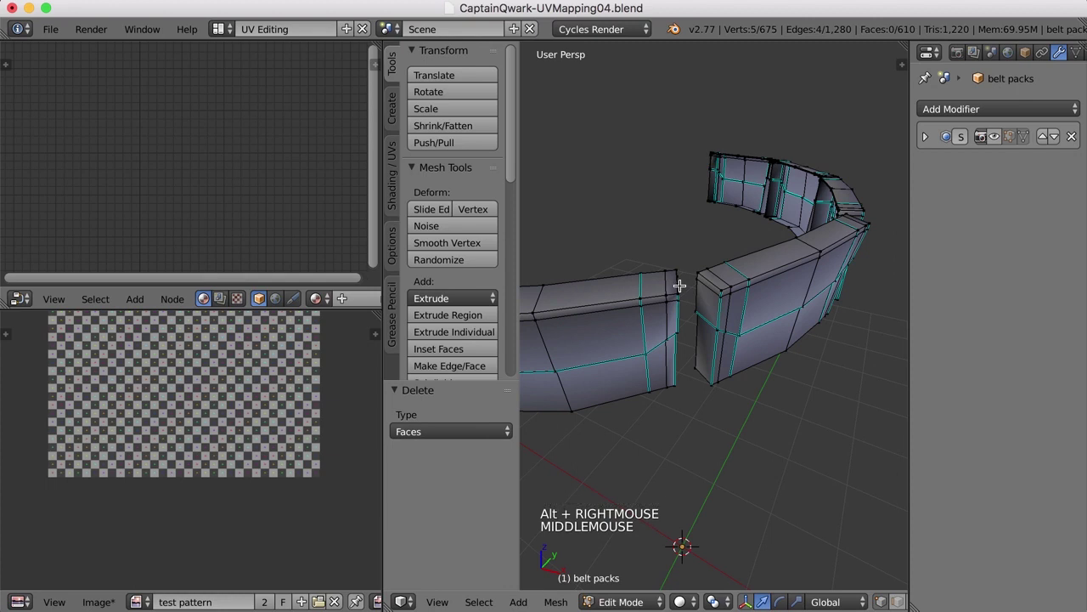
right_click(685, 278)
middle_click(680, 357)
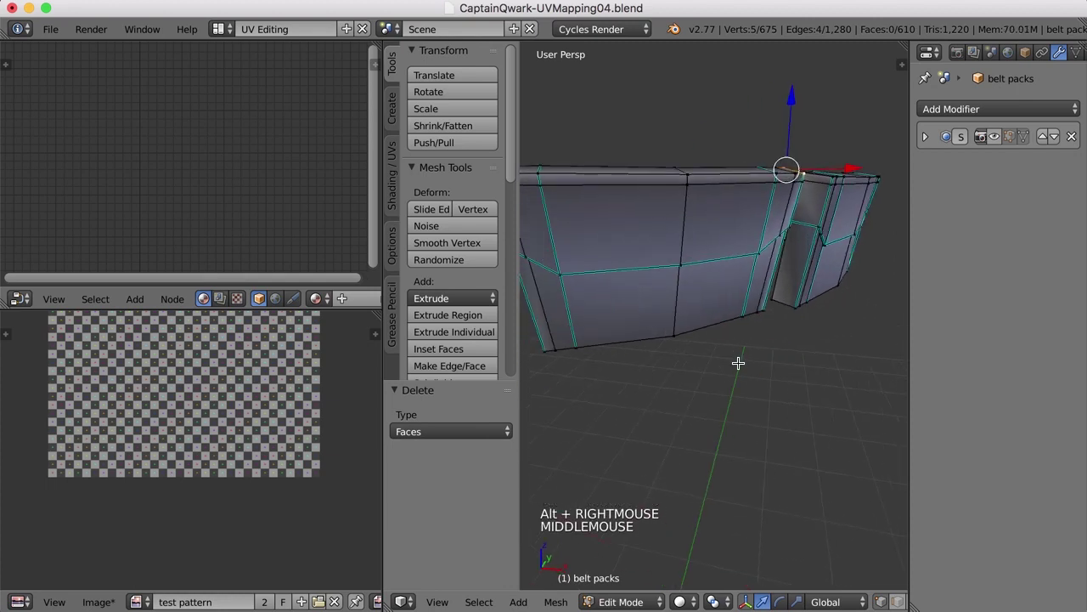
middle_click(741, 380)
scroll(down, 3)
right_click(741, 382)
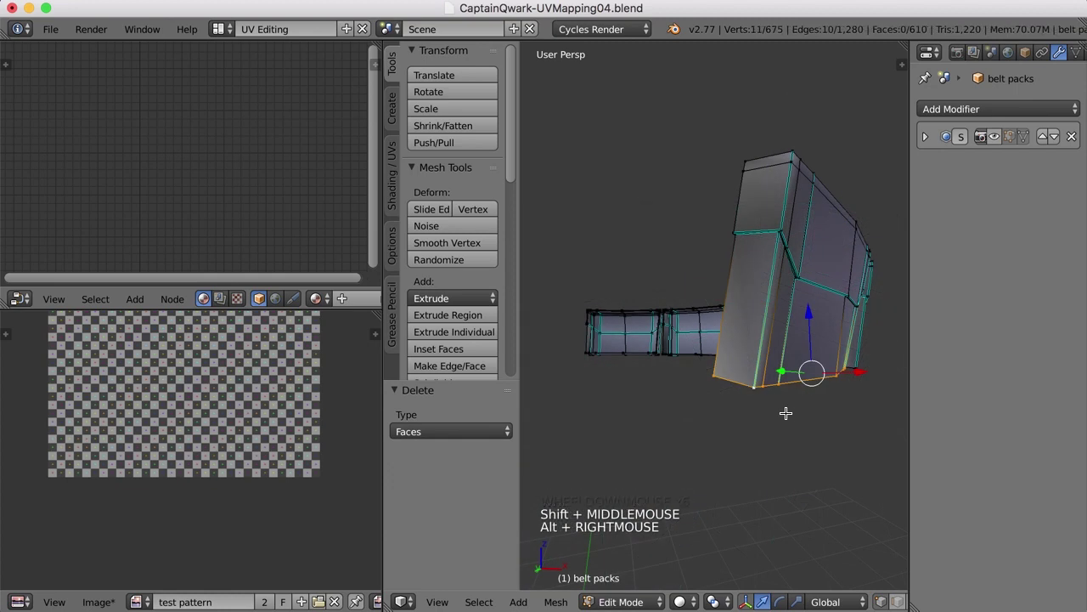
right_click(732, 378)
key(ctrl+Tab)
right_click(737, 379)
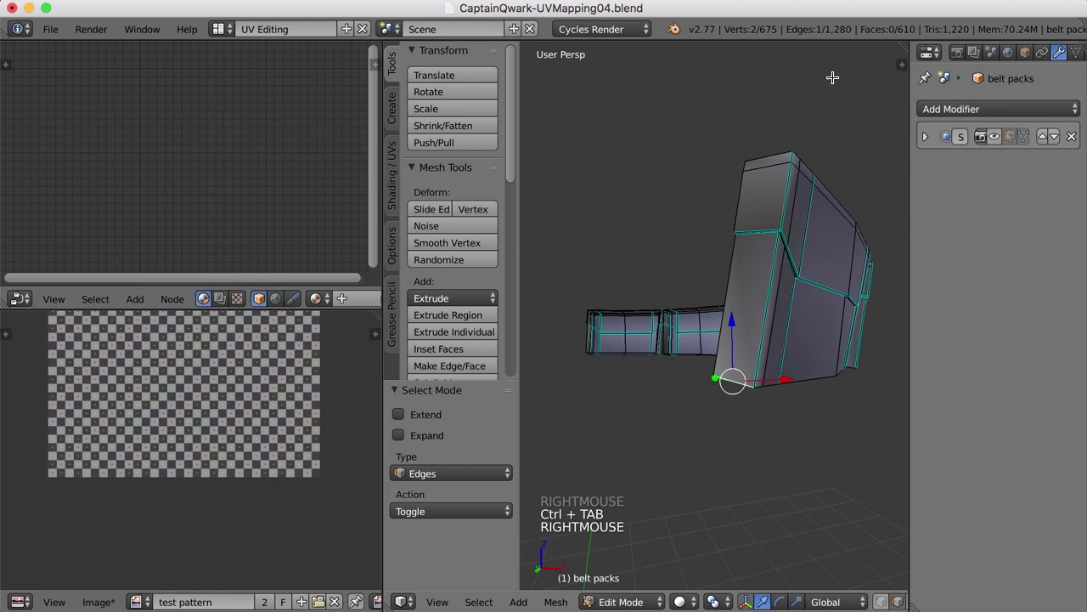
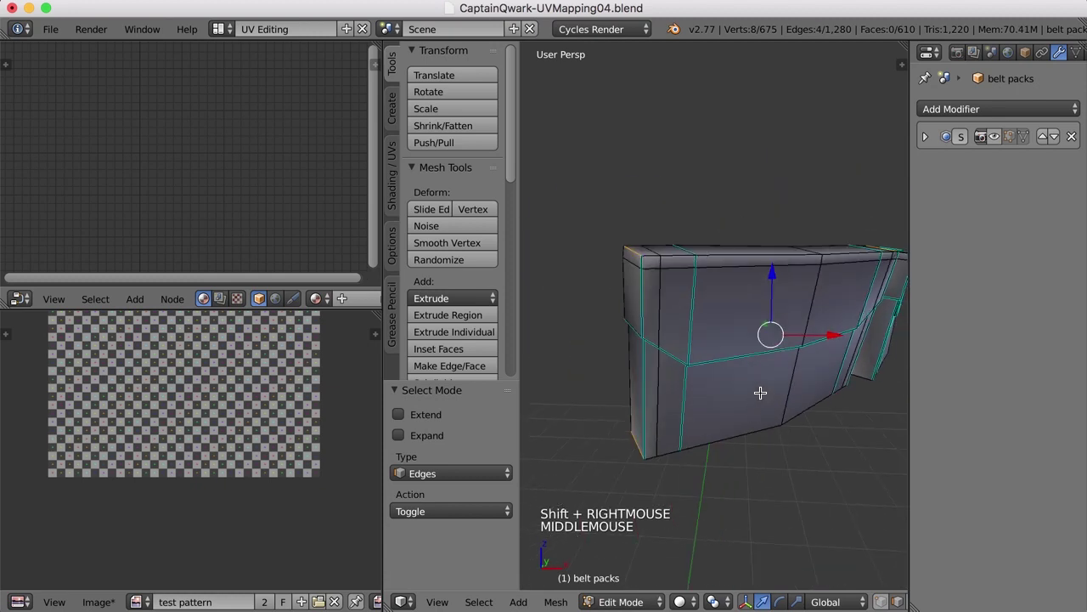
key(ctrl+e)
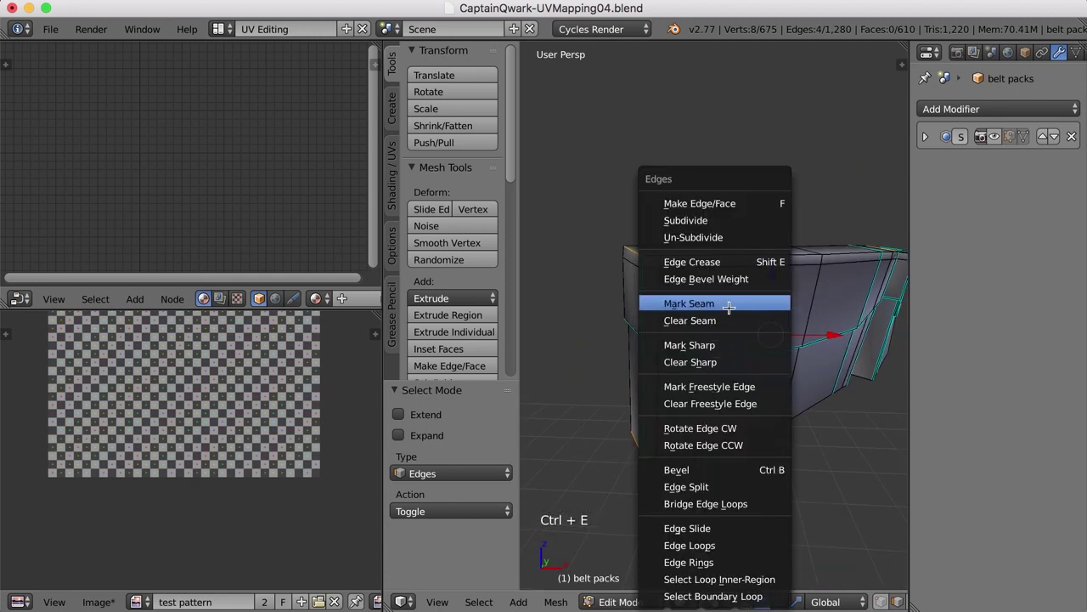
Mark the seam, select the front pack's linked faces and unwrap them onto the checker image
scroll(down, 3)
key(a)
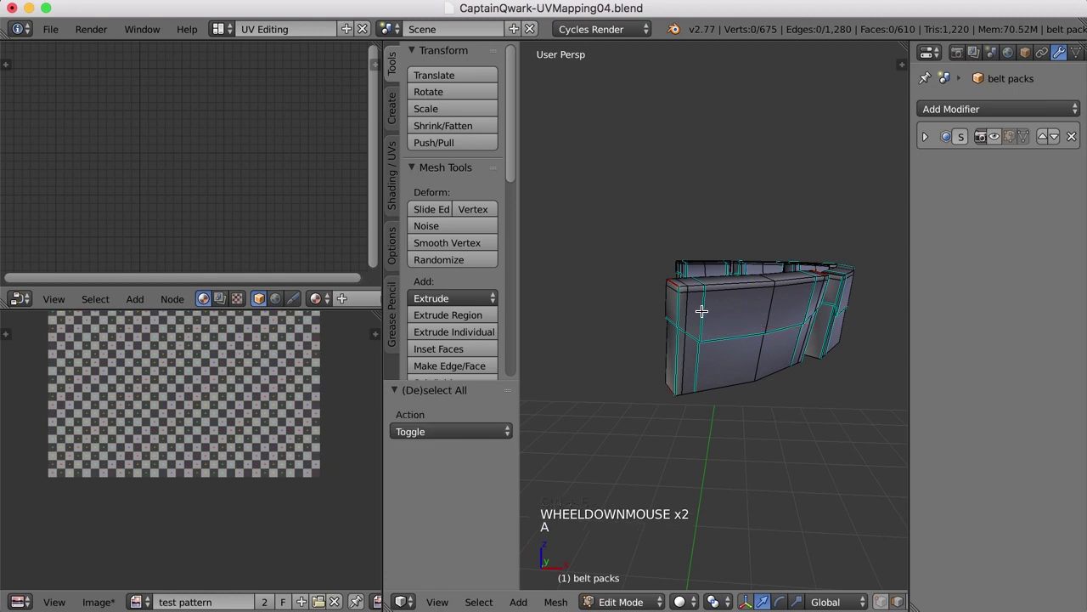
key(l)
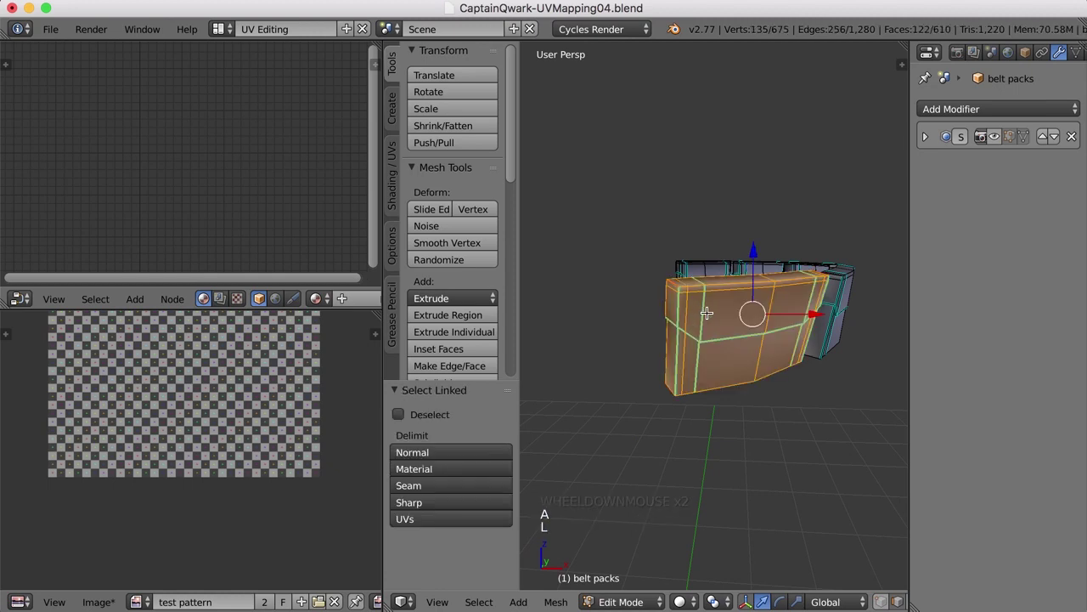
key(u)
scroll(down, 3)
Orbit around the unwrapped belt pack to inspect its seams from several sides
middle_click(231, 392)
scroll(up, 3)
middle_click(282, 395)
scroll(up, 3)
middle_click(734, 371)
middle_click(768, 343)
middle_click(748, 361)
scroll(up, 3)
middle_click(745, 358)
scroll(up, 3)
middle_click(742, 386)
middle_click(723, 317)
middle_click(799, 301)
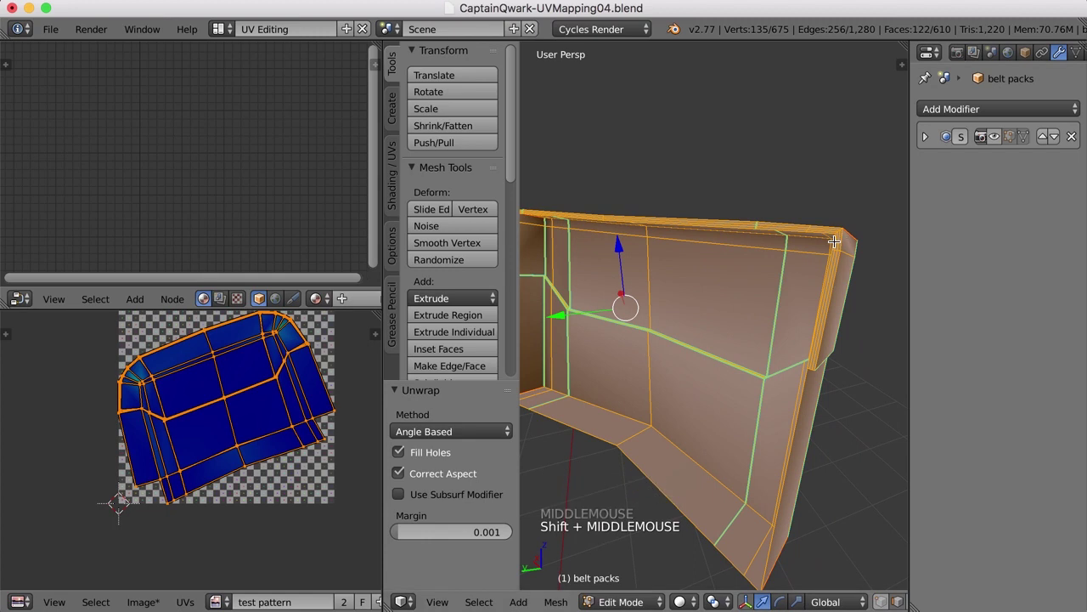
middle_click(820, 254)
scroll(up, 3)
scroll(down, 3)
scroll(up, 3)
scroll(down, 3)
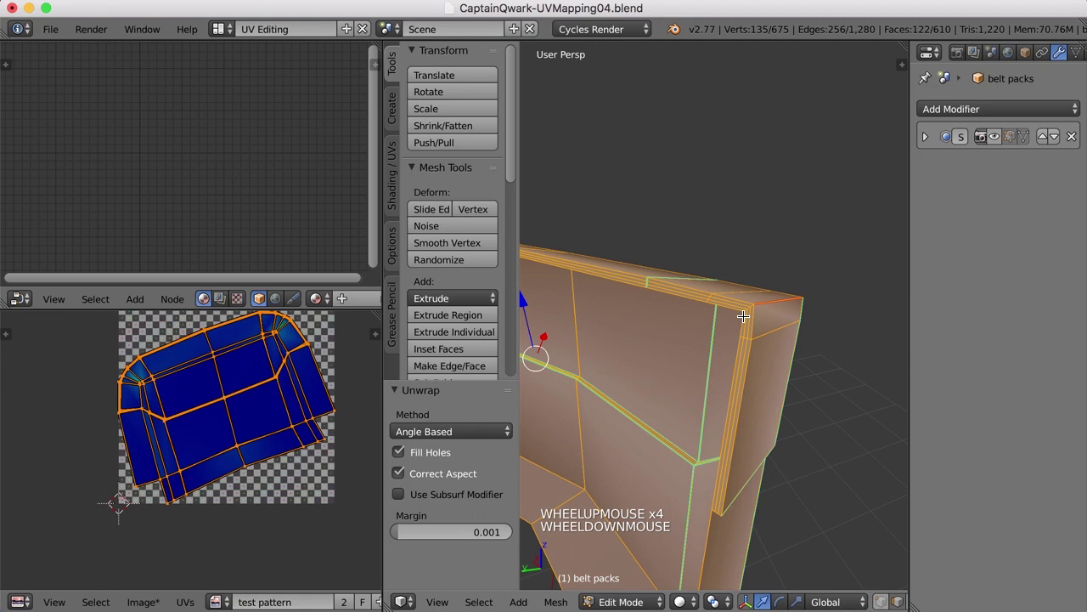
Deselect all and clean up the pack's extra corner geometry, trimming it to 574 faces
key(a)
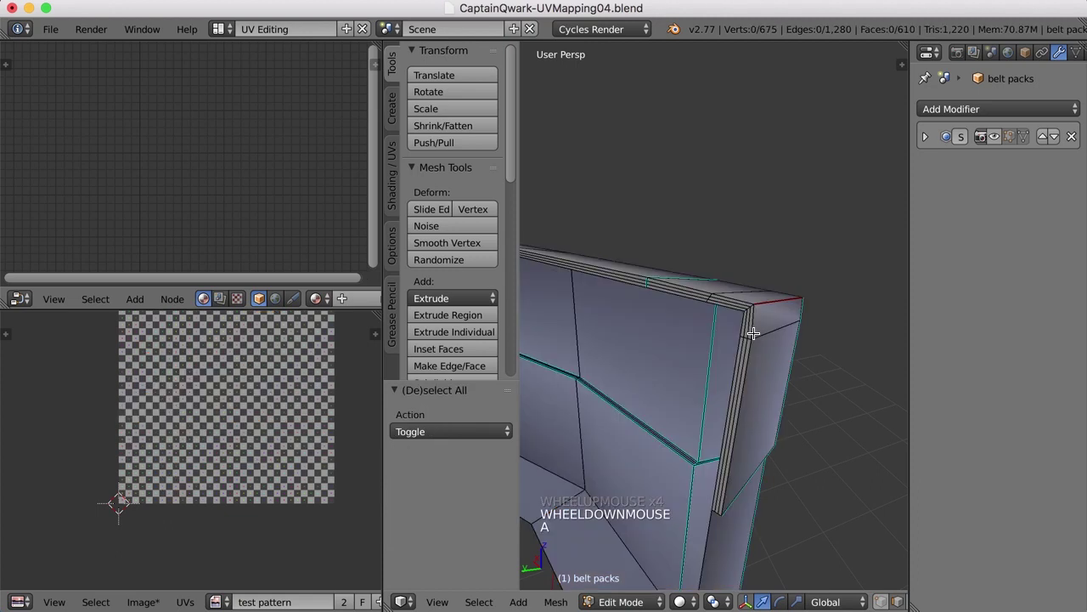
key(ctrl+Tab)
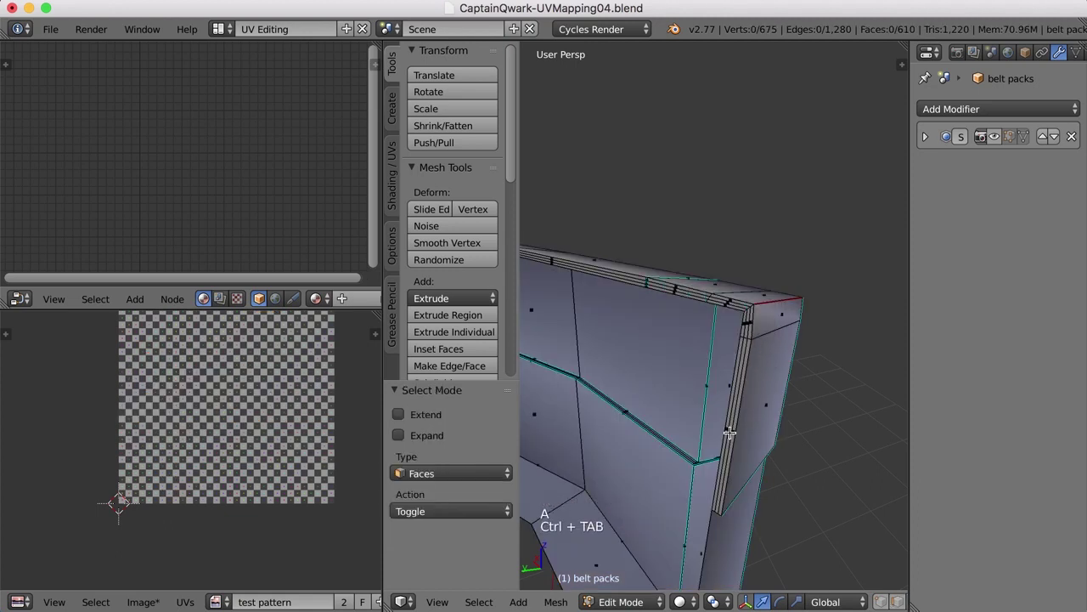
key(c)
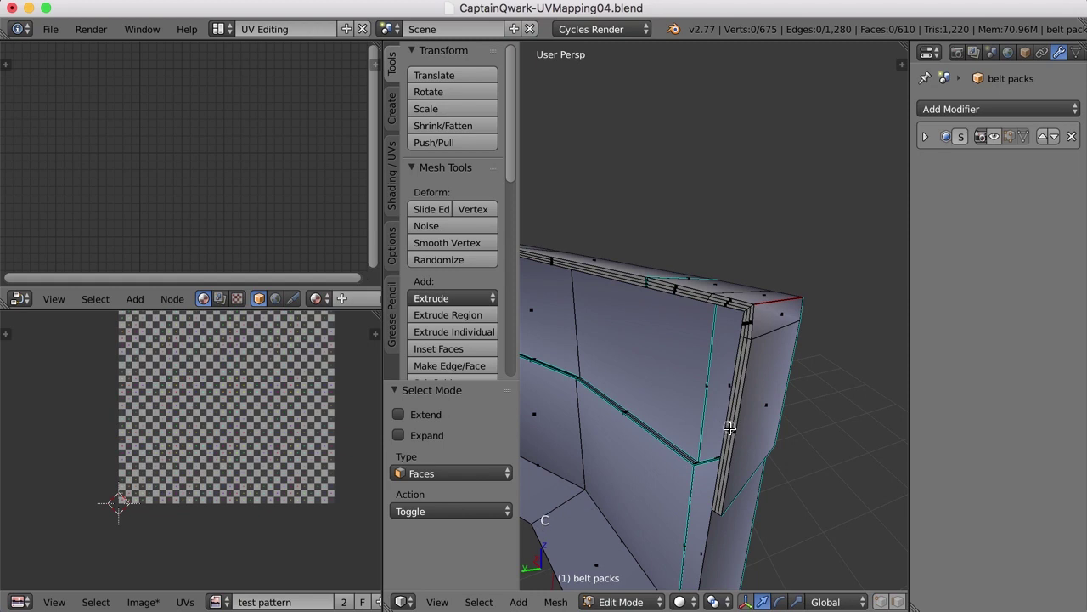
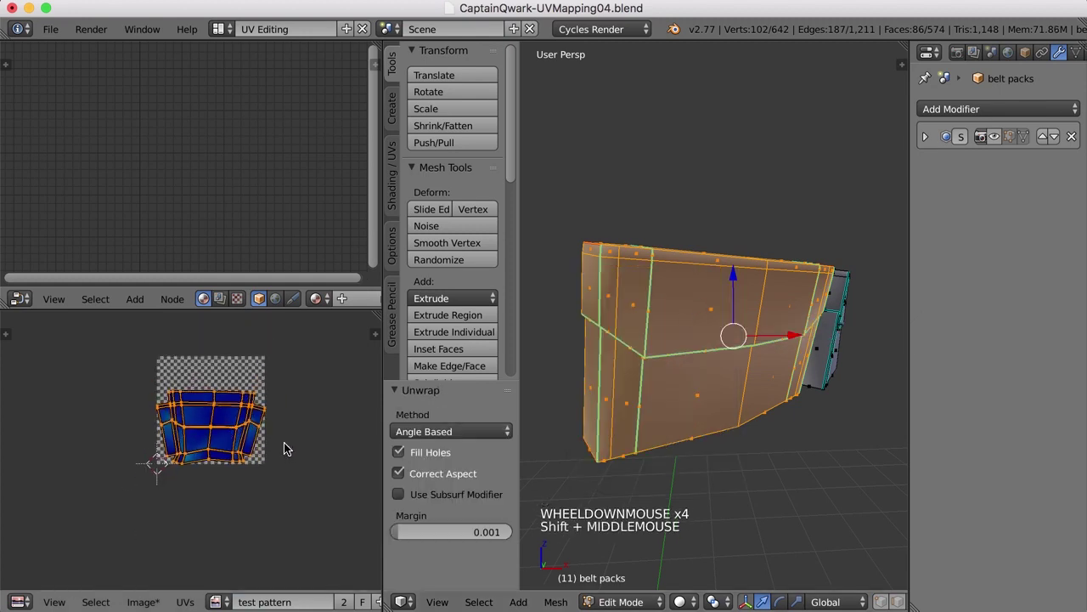
Show the UV Test material's nodes and deselect faces to view the checker texture on the pack
scroll(up, 3)
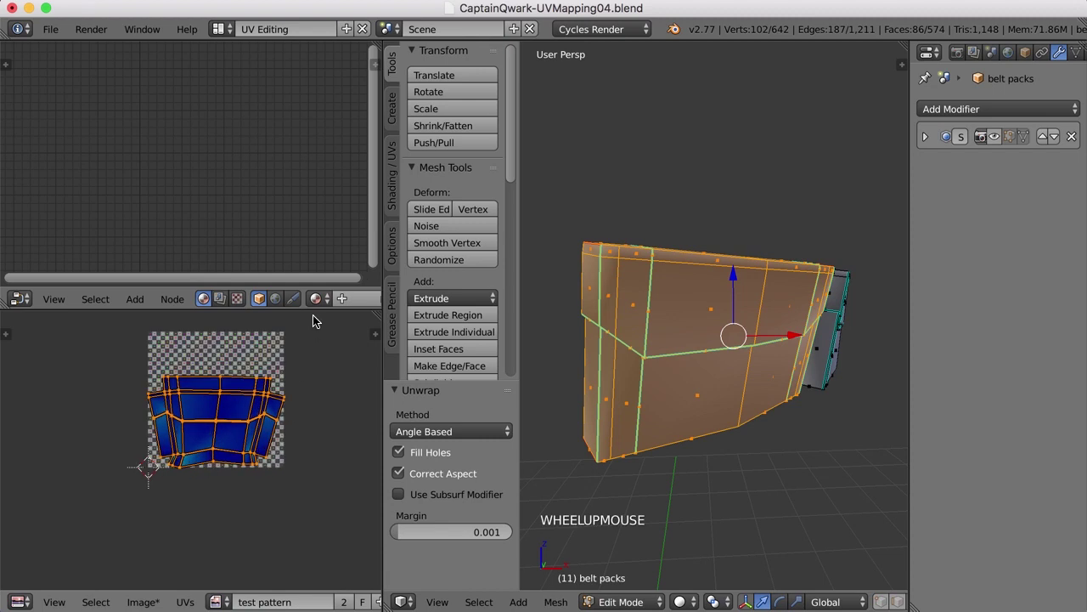
click(328, 304)
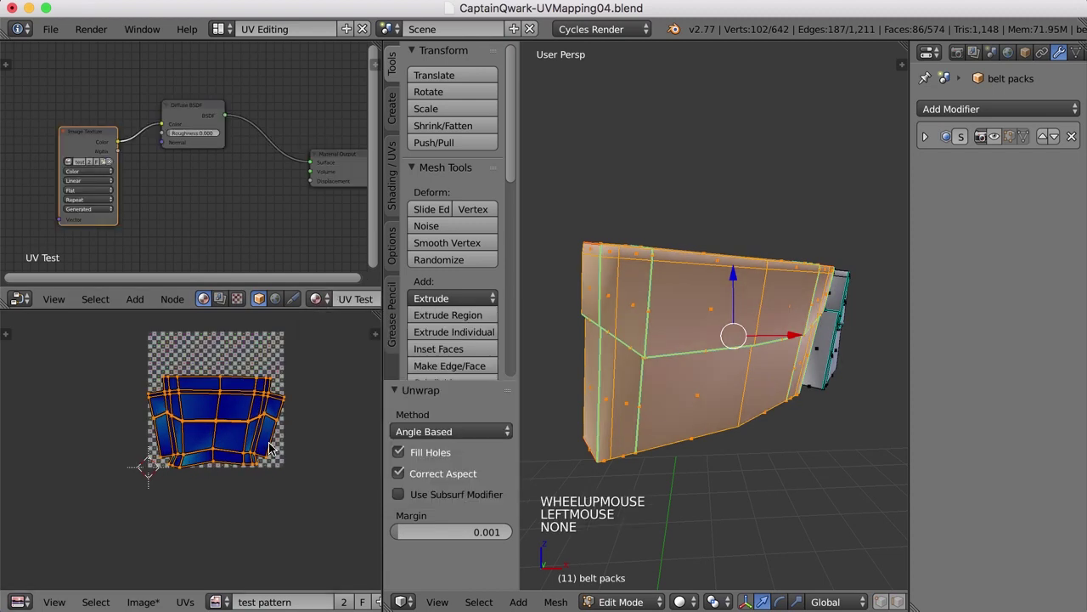
click(692, 602)
key(a)
middle_click(762, 467)
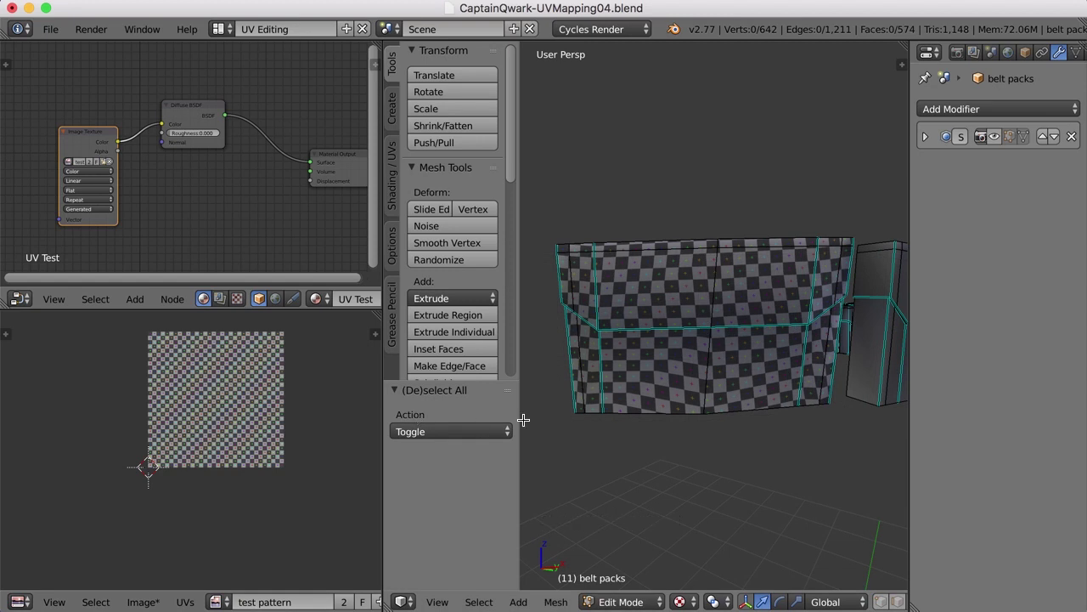
Reselect all belt pack faces, unwrap them and rotate the UV island about -37 degrees
key(super+z)
key(u)
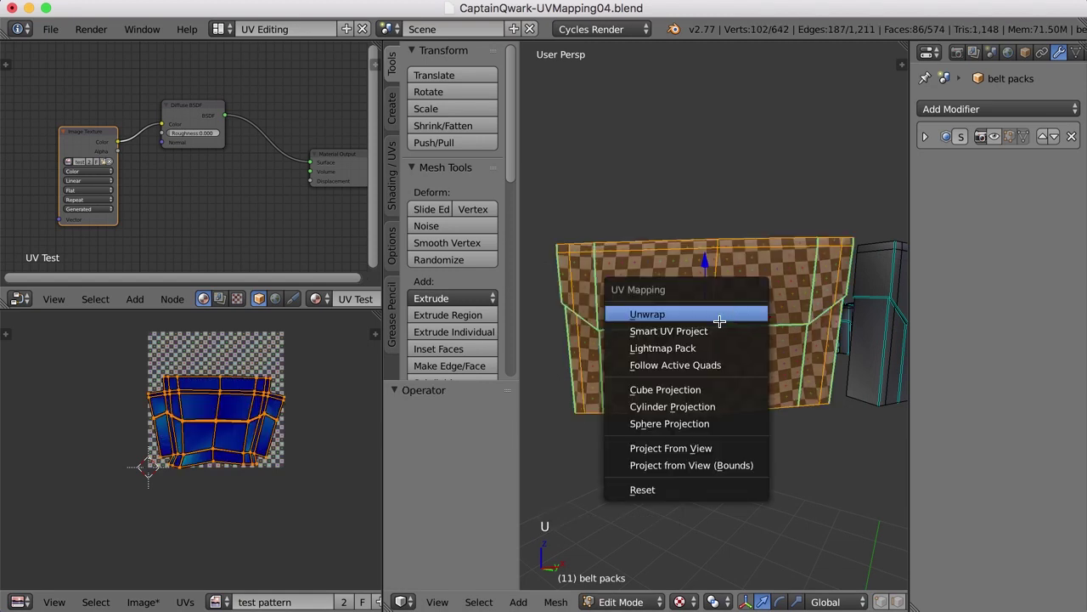
click(462, 433)
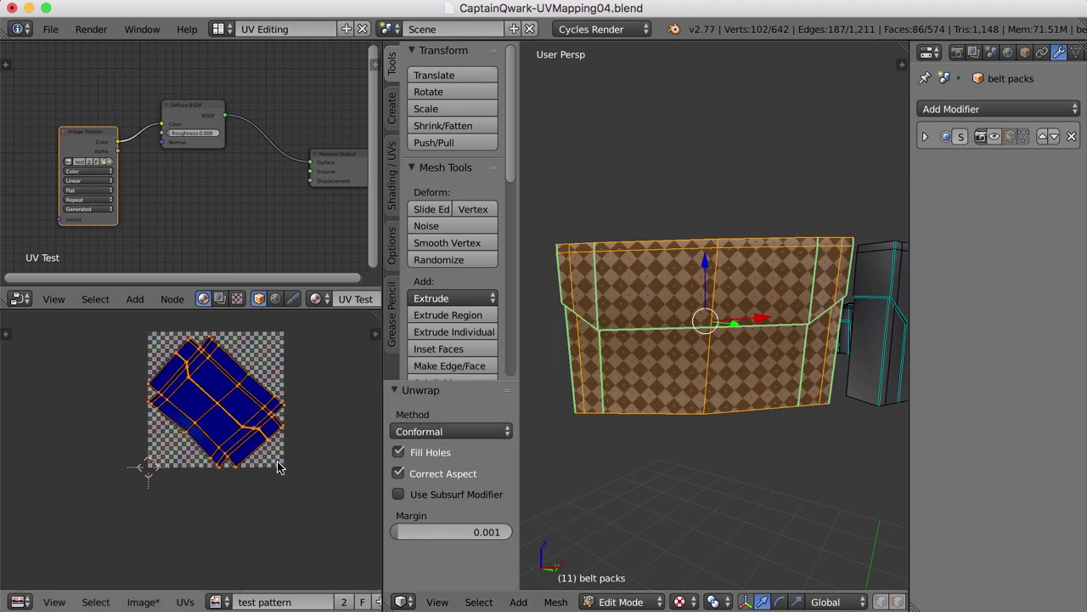
key(r)
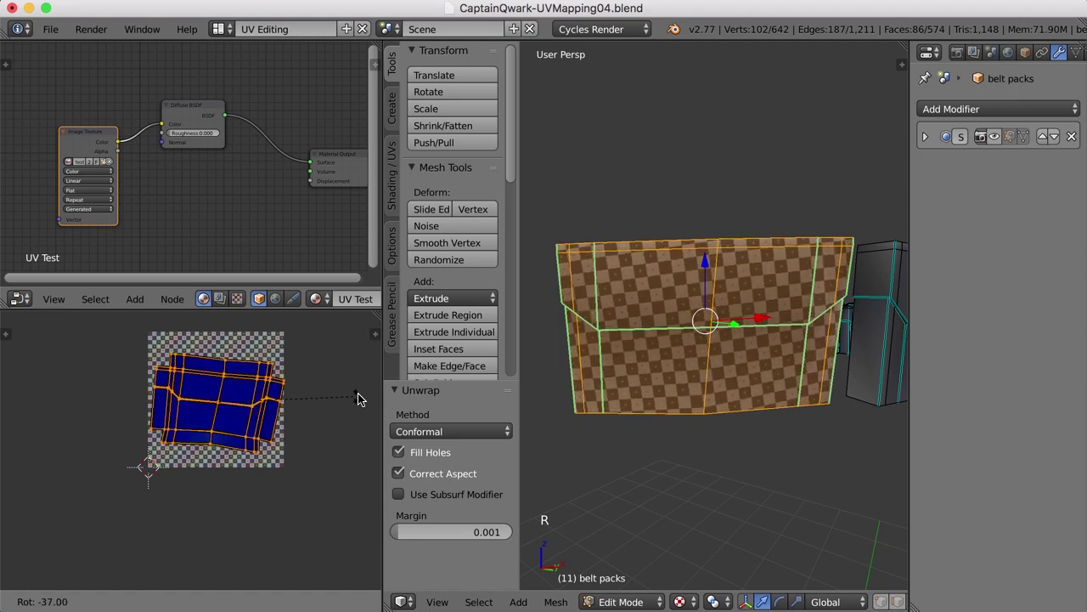
click(351, 409)
key(Tab)
key(n)
scroll(up, 3)
scroll(up, 3)
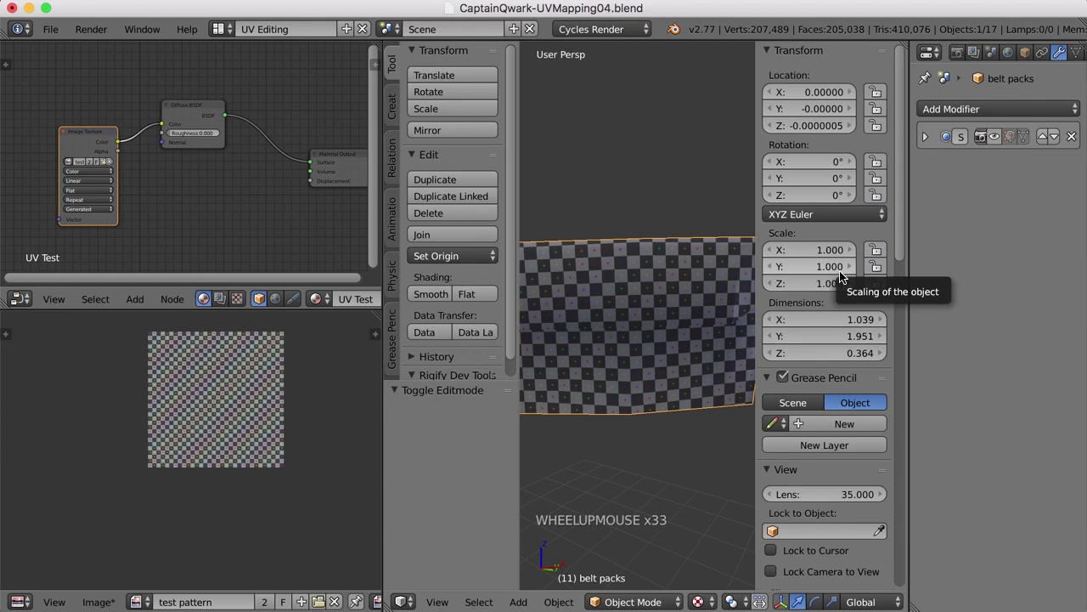
key(n)
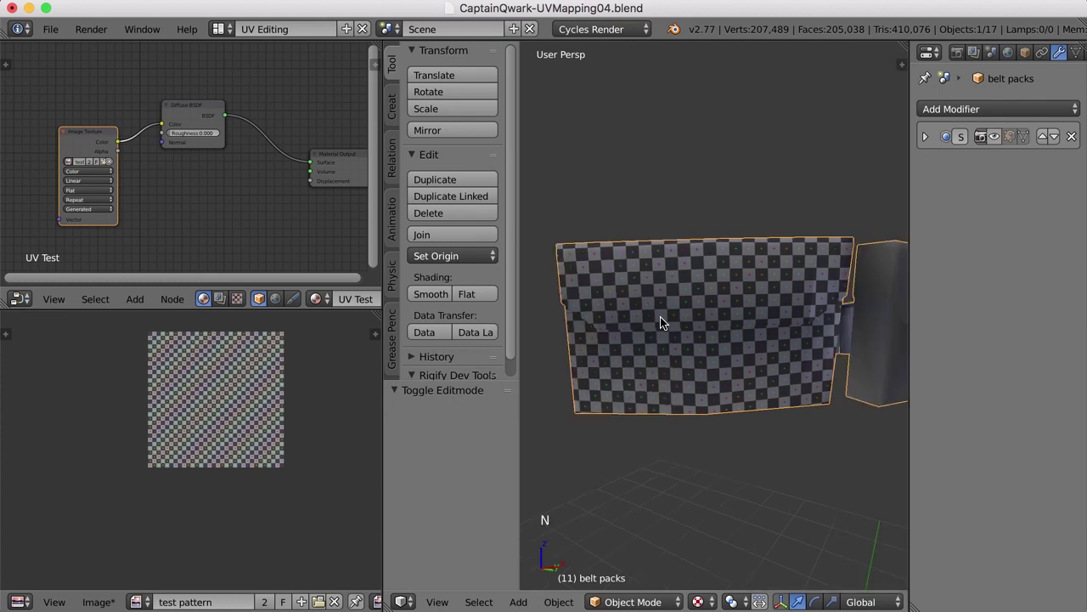
key(Tab)
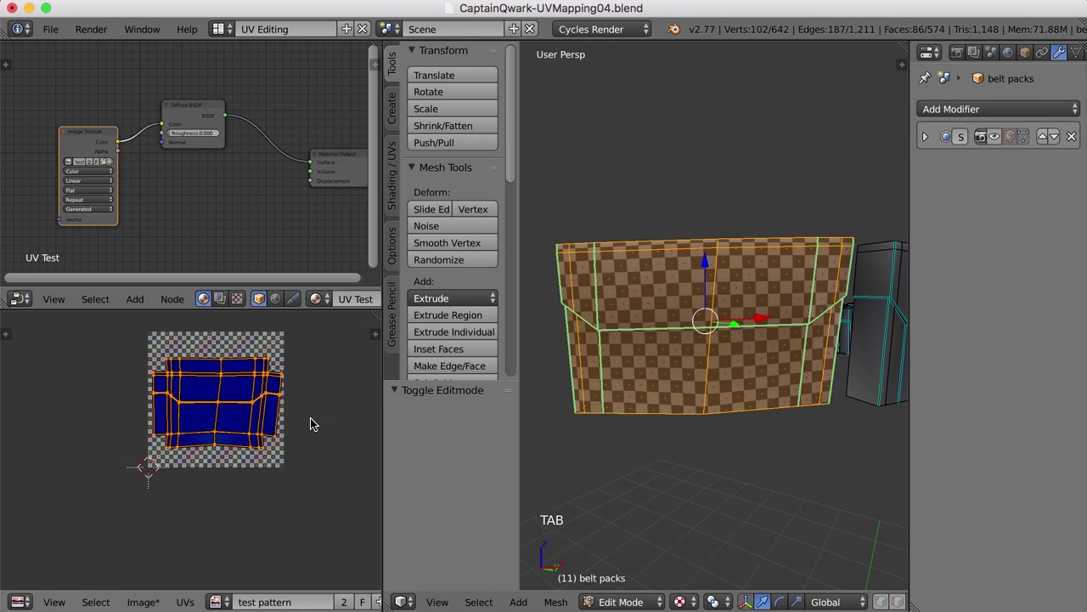
middle_click(827, 365)
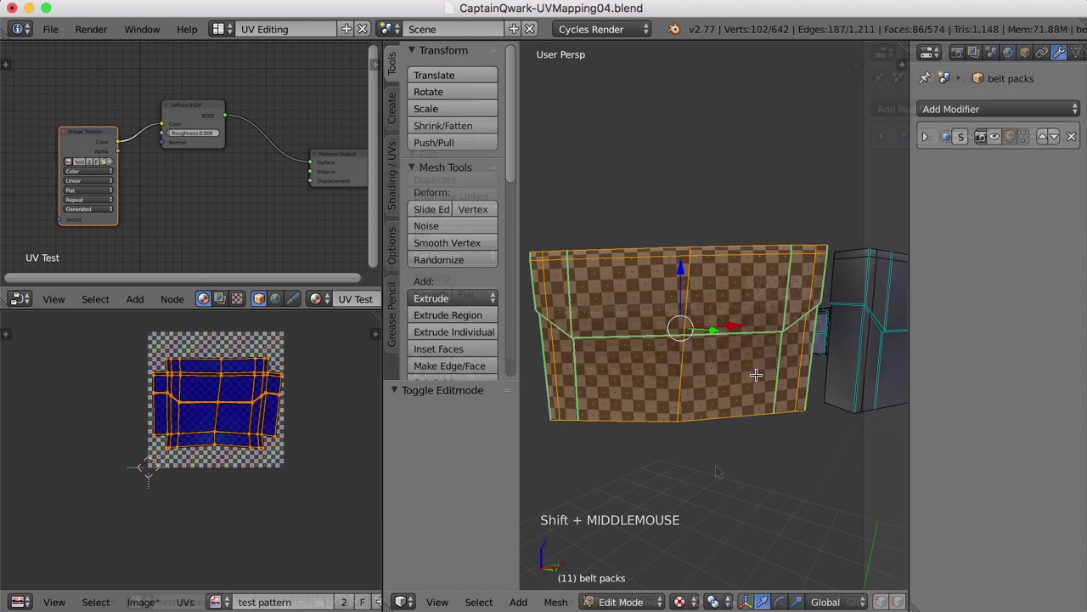
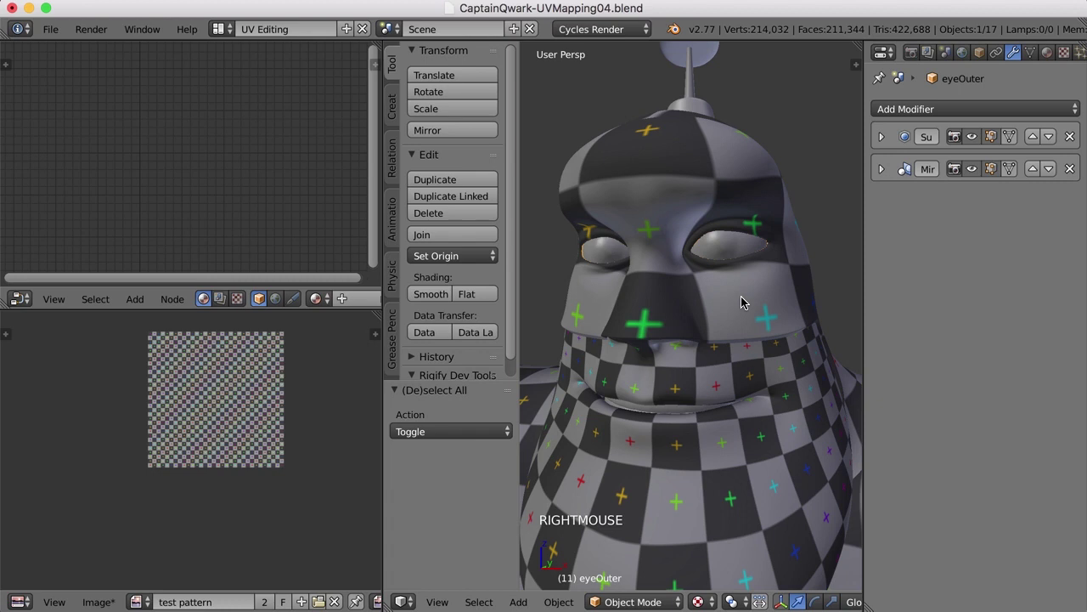
Hide eyeOuter, select eyeInner and turn off its Mirror modifier's viewport display
key(h)
middle_click(744, 289)
right_click(725, 265)
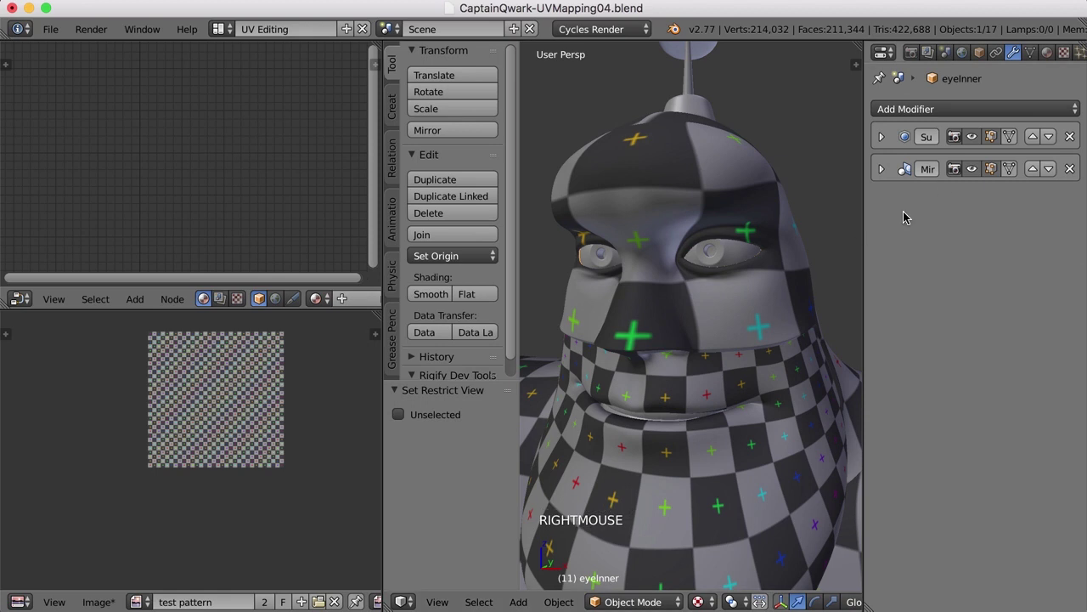
click(973, 173)
Isolate and frame eyeInner, enter Edit Mode and deselect all its vertices
key(shift+h)
key(KP_Decimal)
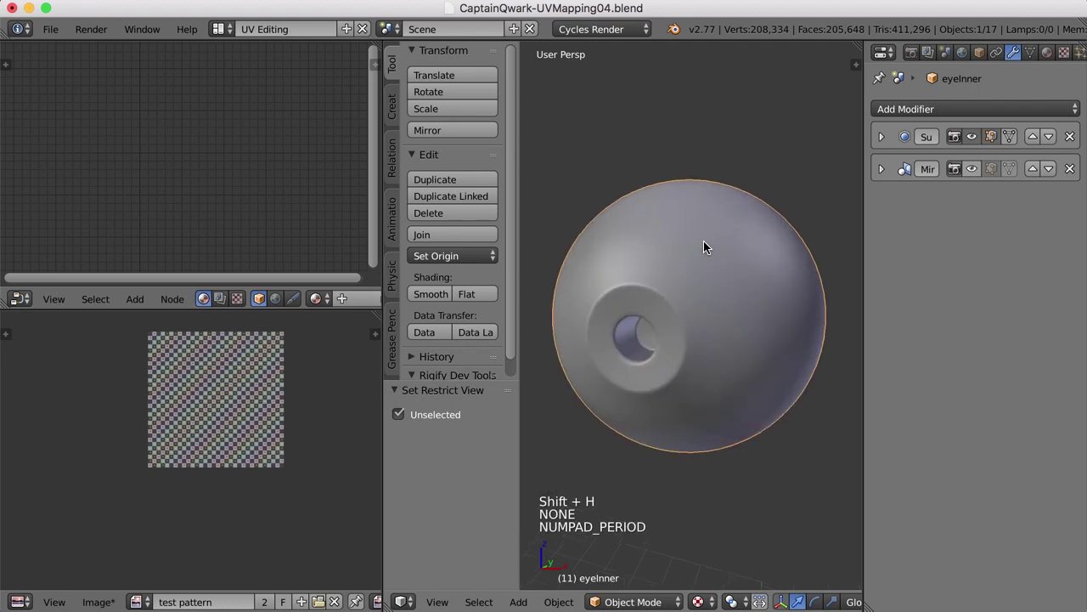
key(Tab)
key(a)
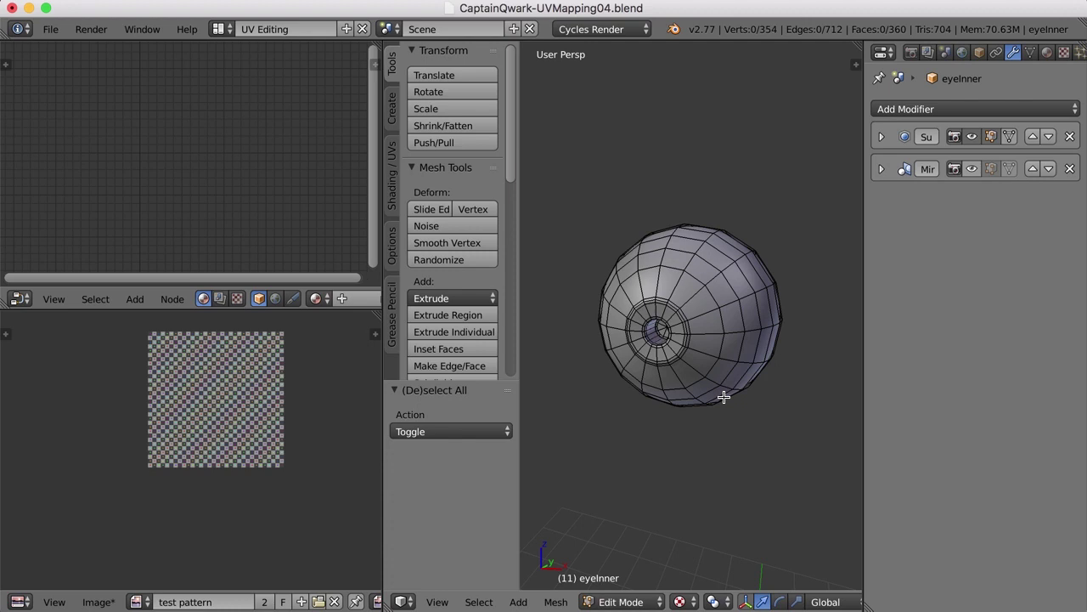
Orbit around the inner eyeball wireframe to examine it from different angles
middle_click(778, 351)
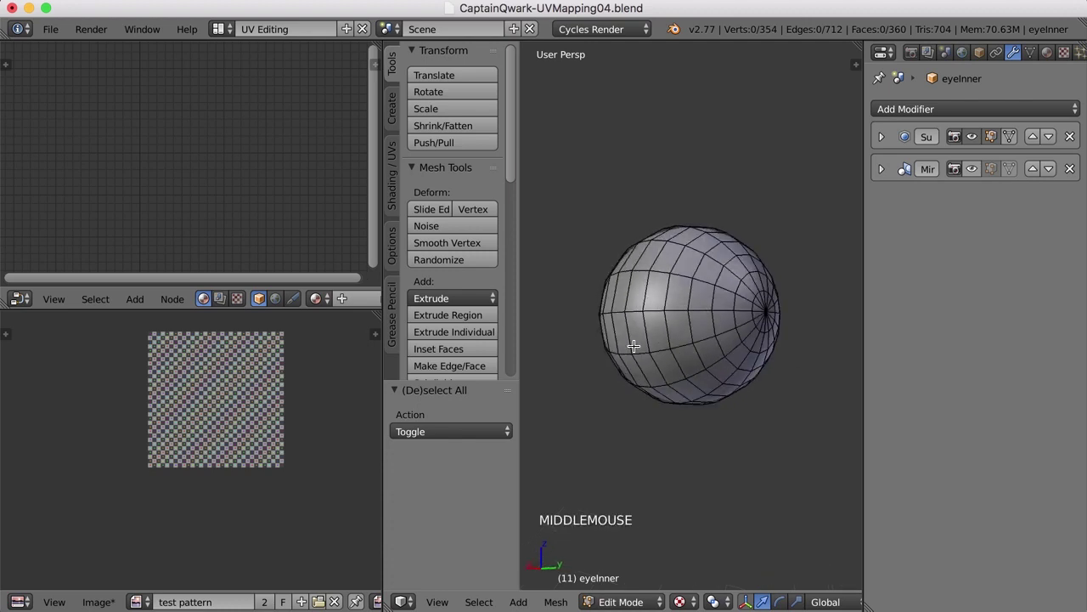
key(ctrl+Tab)
middle_click(720, 325)
middle_click(715, 330)
middle_click(728, 339)
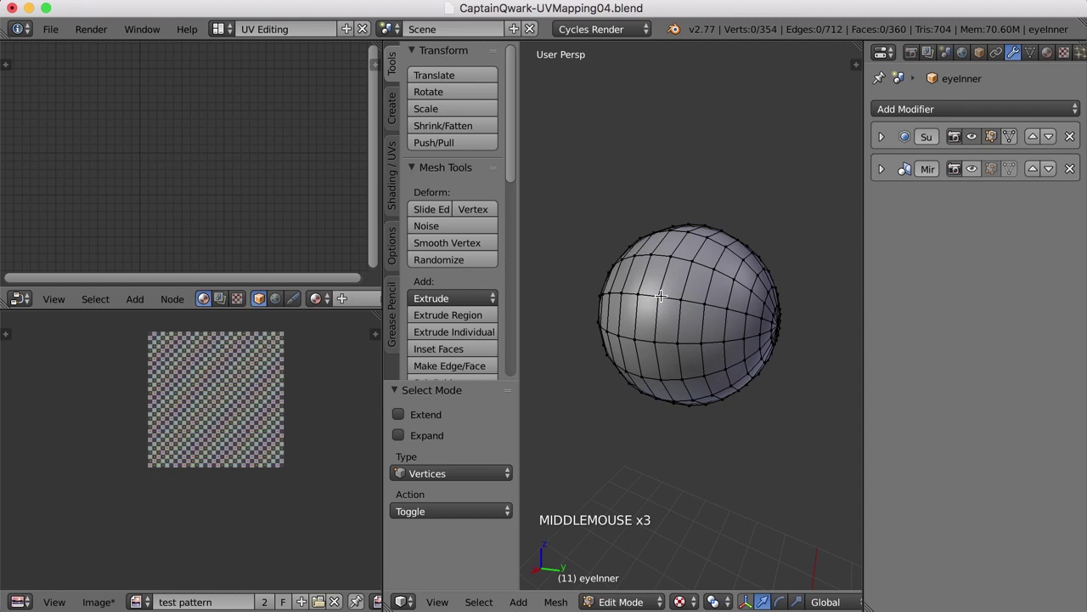
Select an edge path from a starting vertex across the eyeball toward its top
right_click(662, 293)
middle_click(667, 300)
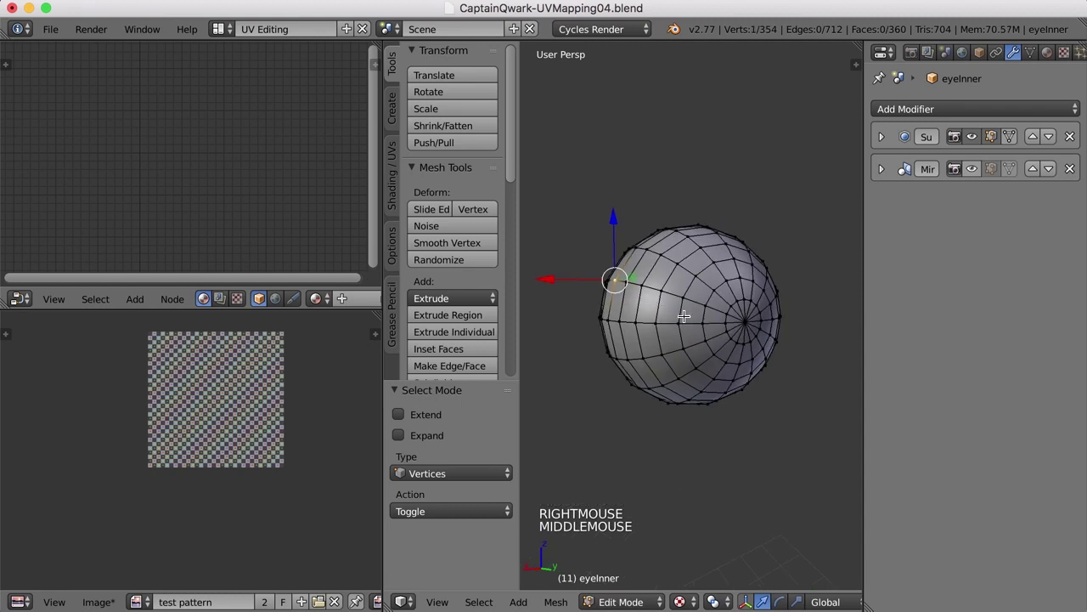
right_click(746, 319)
middle_click(791, 413)
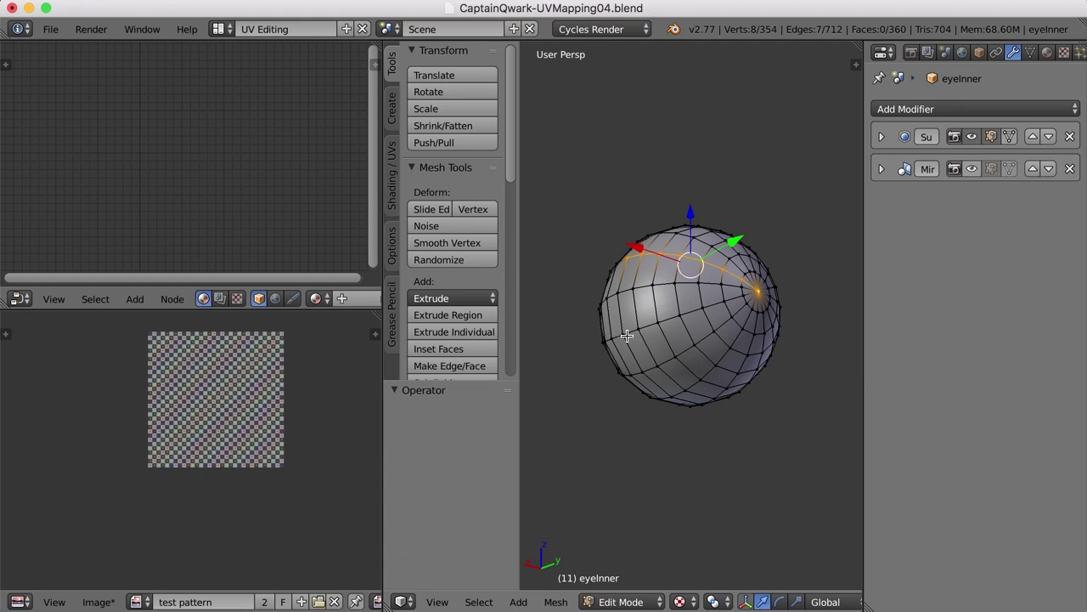
right_click(625, 330)
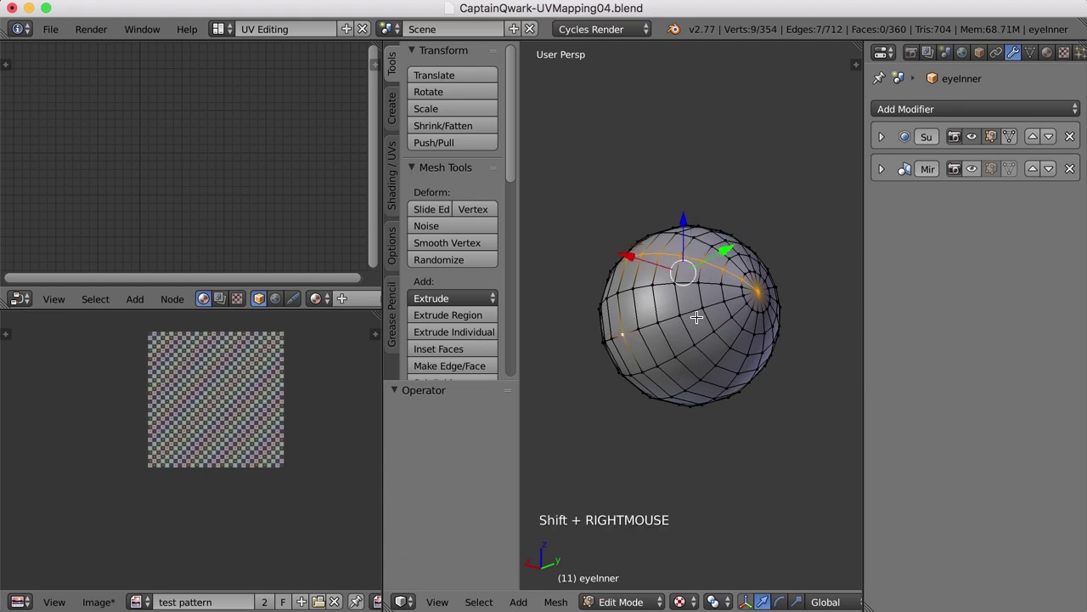
right_click(757, 289)
middle_click(774, 359)
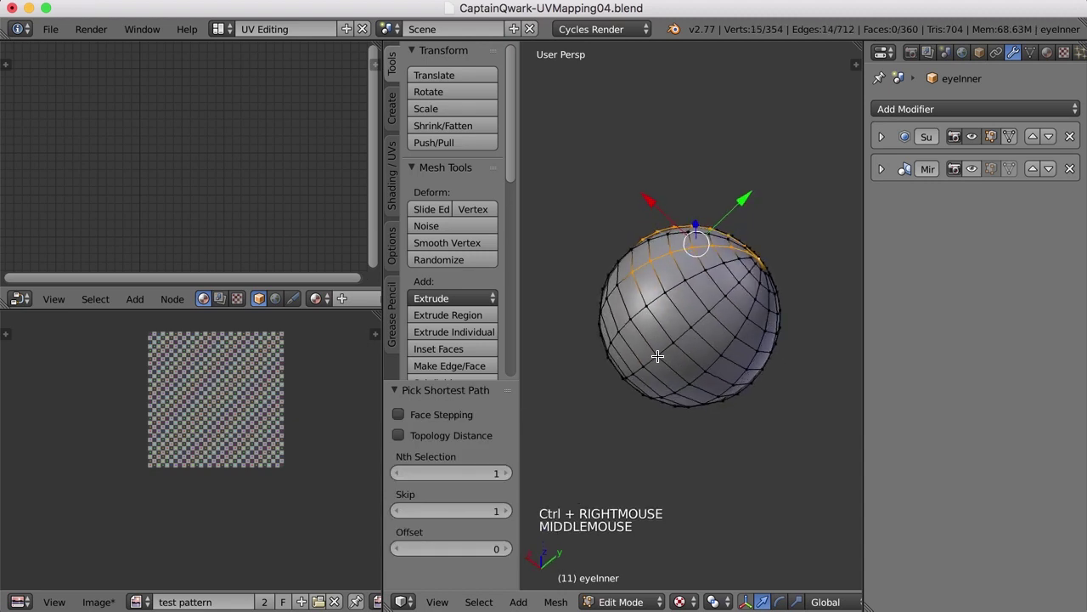
right_click(658, 350)
middle_click(796, 358)
Extend the edge path down the far side to close the seam loop around the eyeball
right_click(733, 254)
middle_click(749, 349)
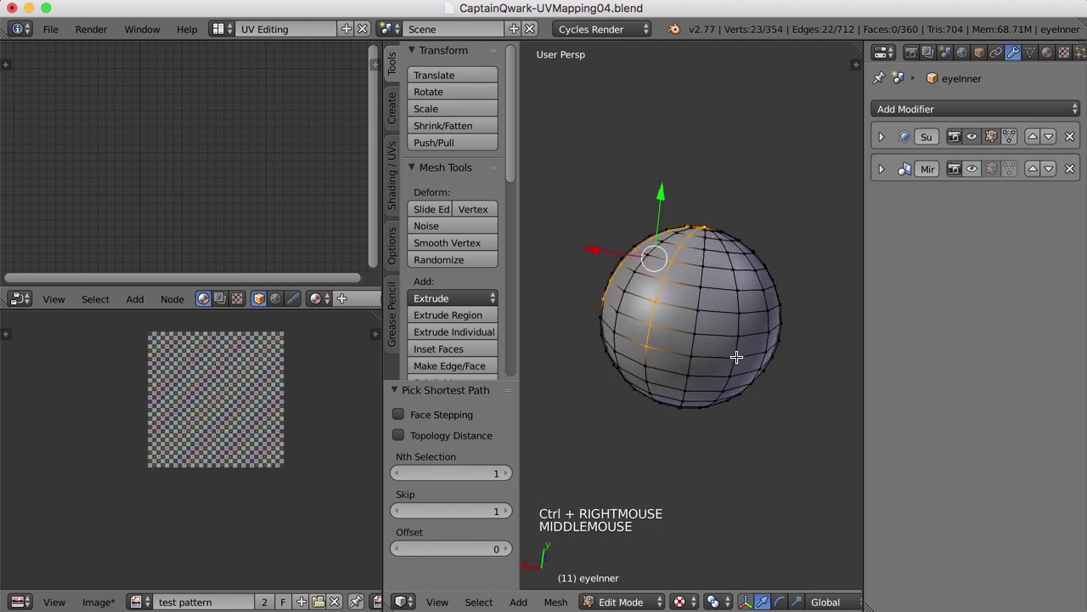
right_click(737, 357)
middle_click(754, 359)
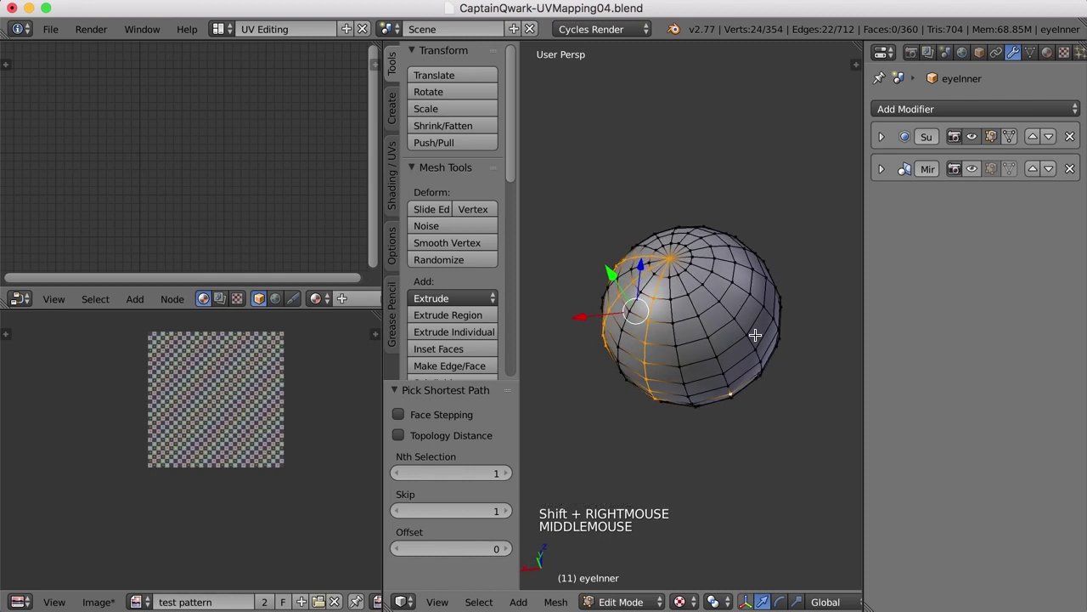
right_click(671, 257)
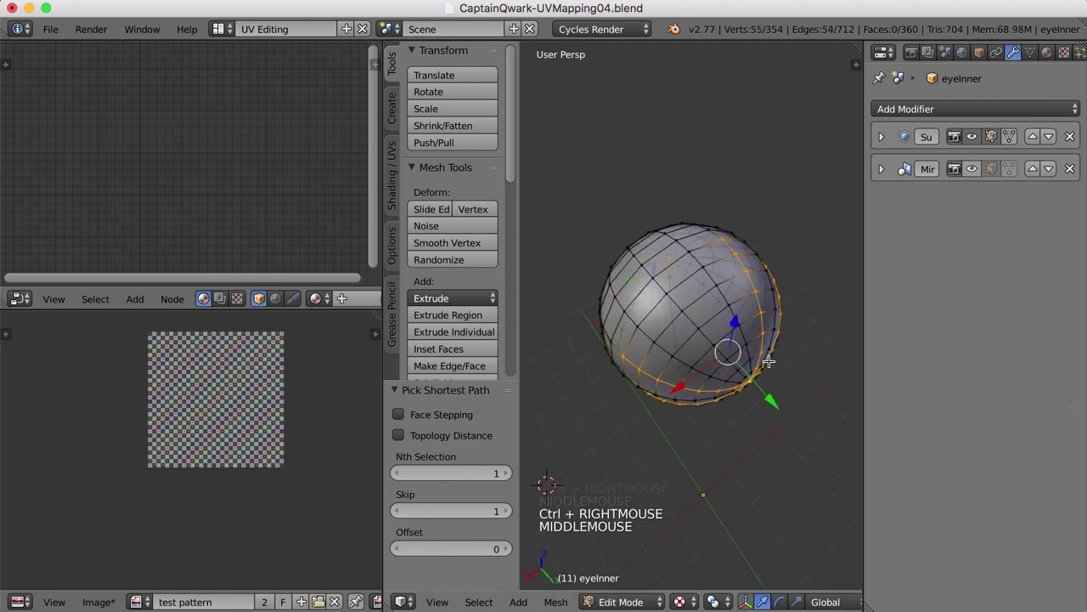
right_click(663, 278)
middle_click(724, 329)
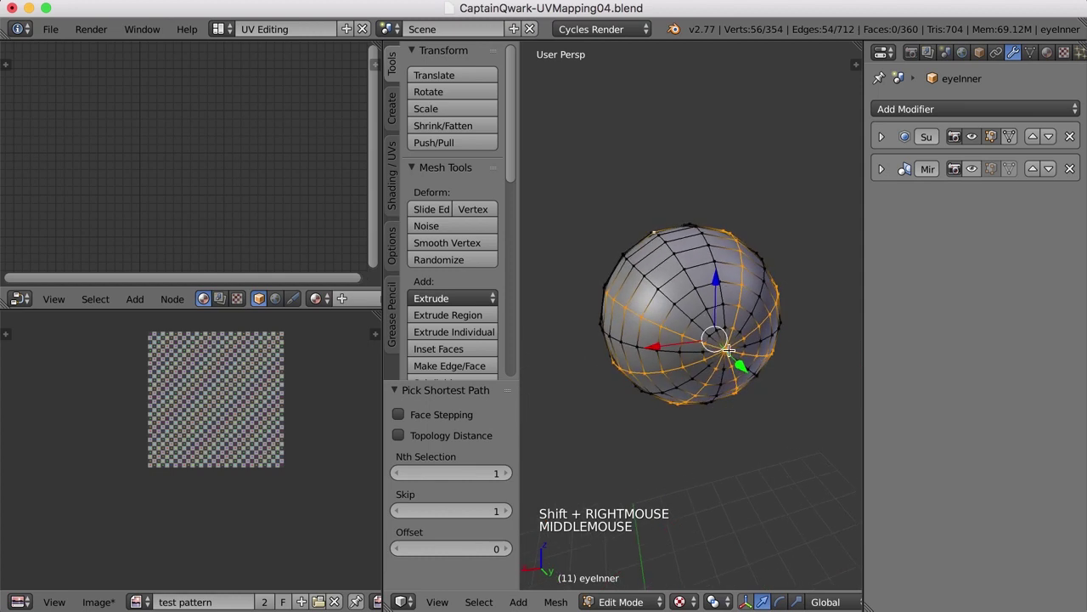
right_click(731, 345)
middle_click(730, 339)
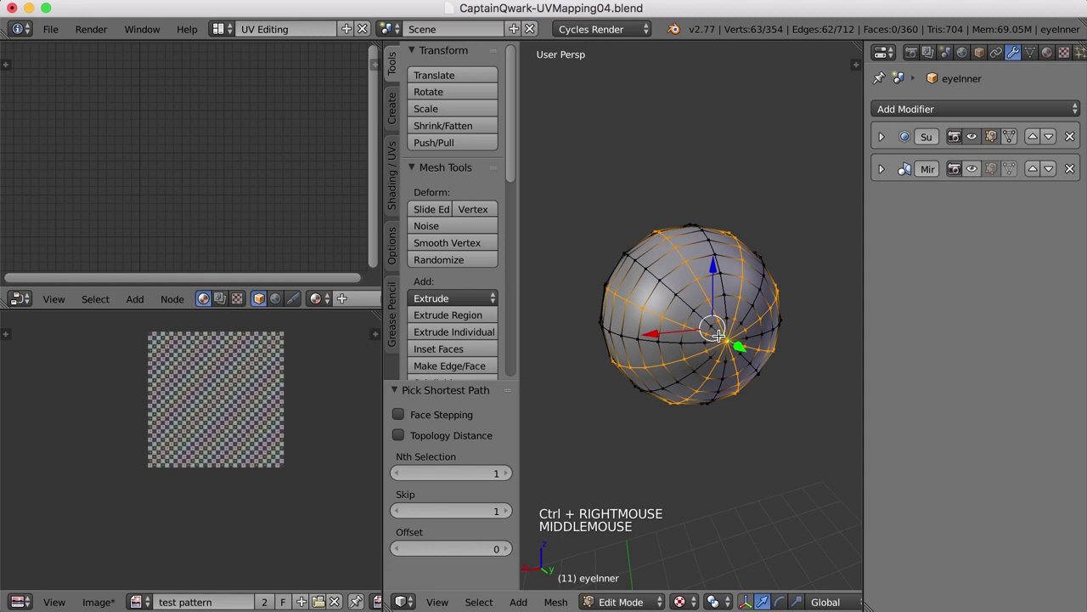
Mark the selected loop as a seam, select the whole eye mesh and unwrap it into UV islands
key(ctrl+e)
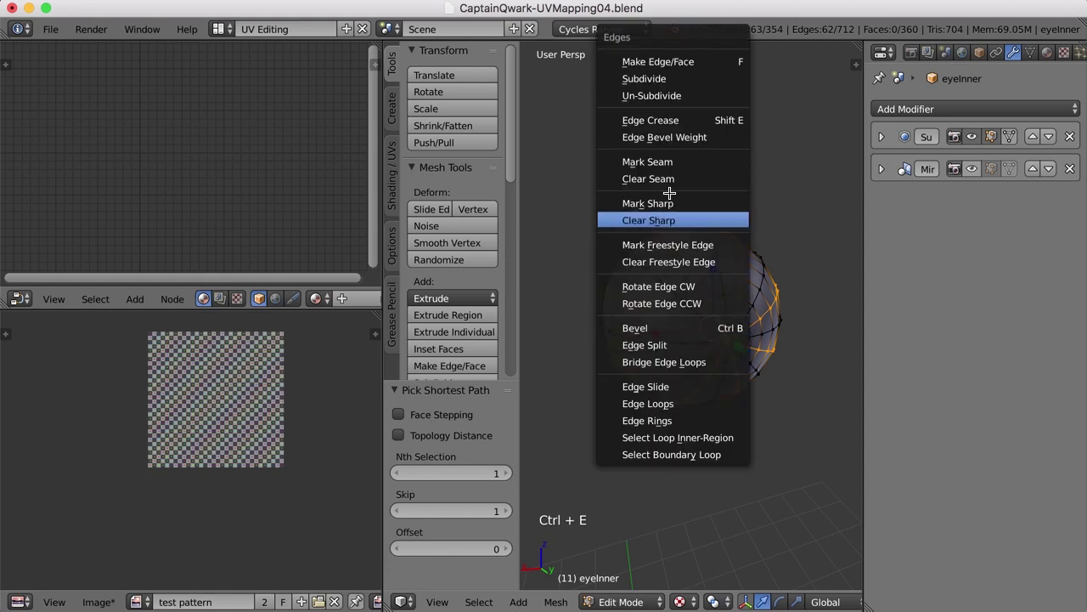
key(a)
middle_click(630, 315)
scroll(up, 3)
key(a)
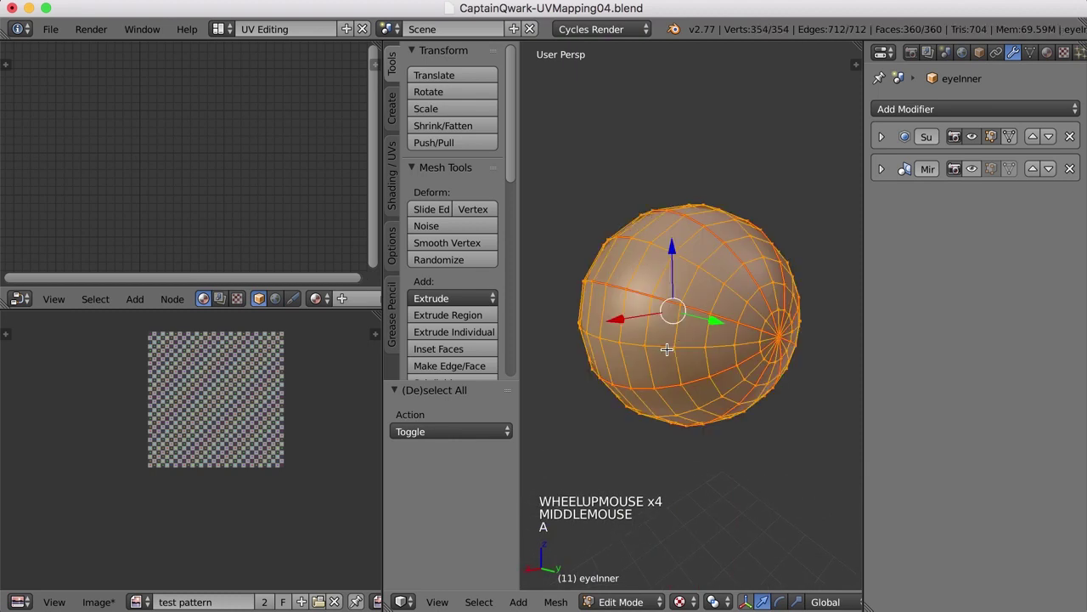
key(a)
scroll(up, 3)
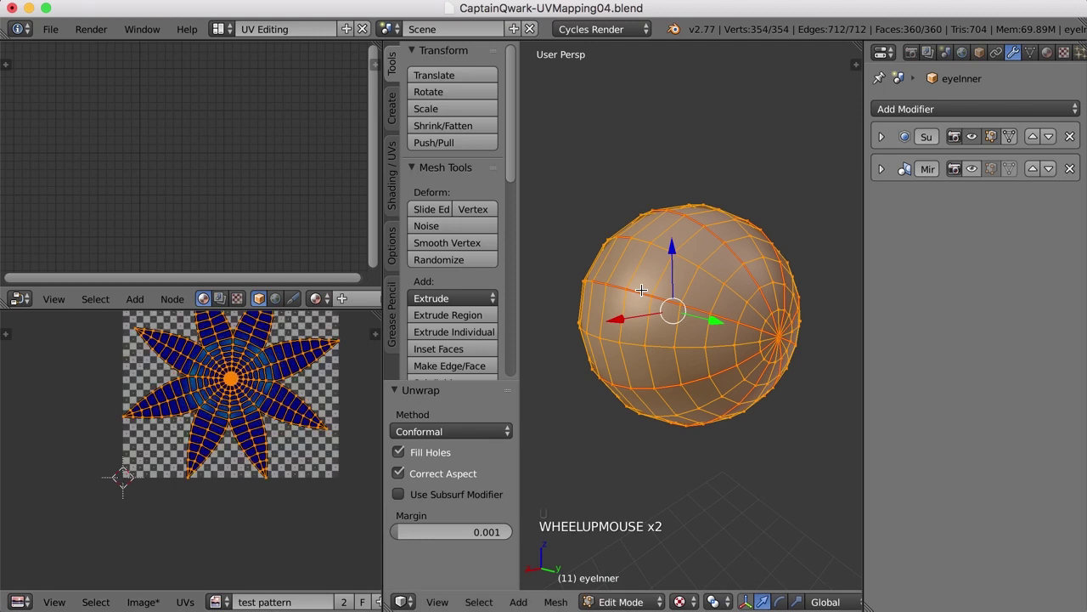
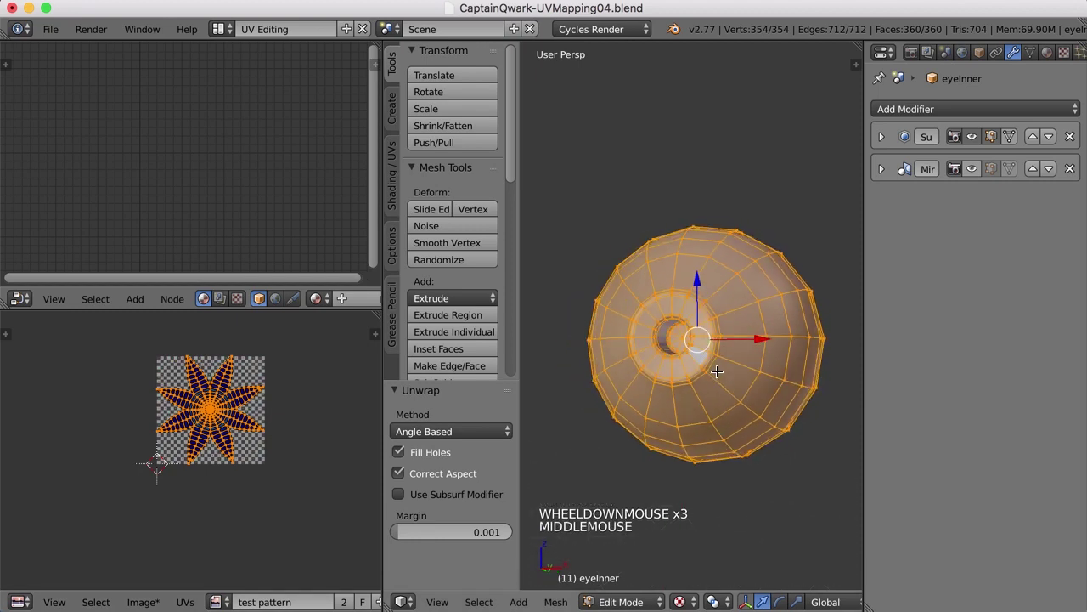
Assign the UV Test checker material to the mesh and return to Object Mode
click(316, 300)
scroll(down, 3)
key(a)
scroll(down, 3)
middle_click(701, 384)
Switch to the Default screen layout and inspect the fully checker-textured model
key(Tab)
scroll(up, 3)
middle_click(744, 378)
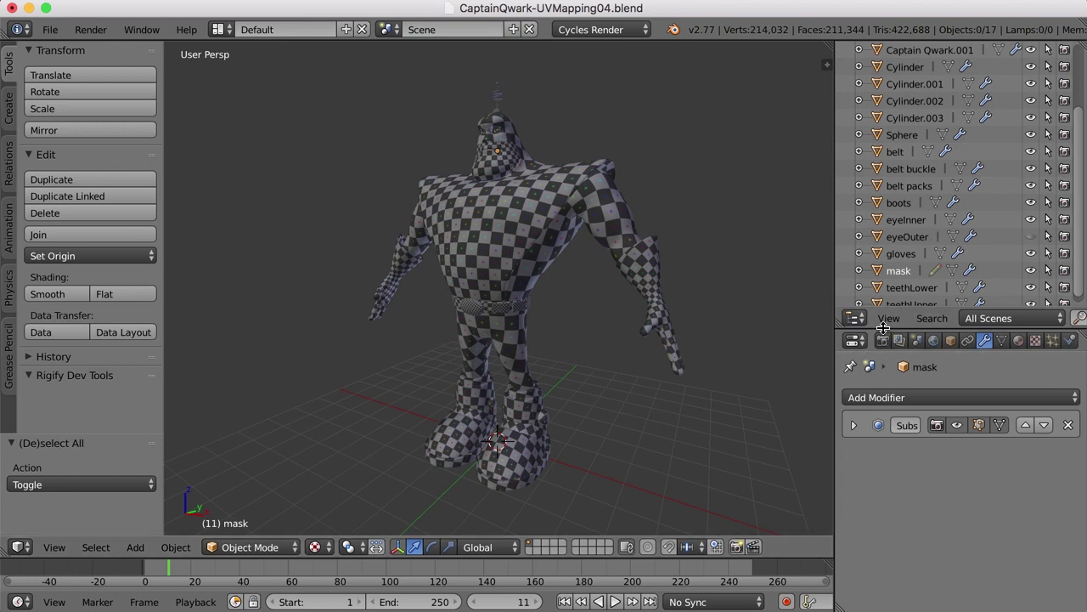
Move the gloves' Mirror modifier above Subdivision and apply it
click(744, 212)
right_click(660, 285)
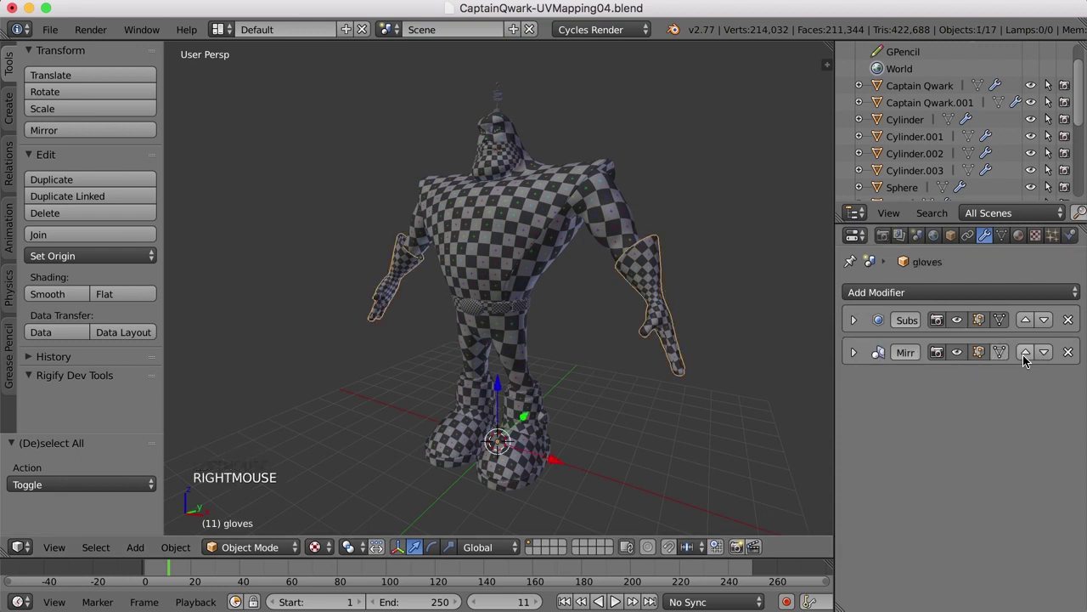
click(1027, 358)
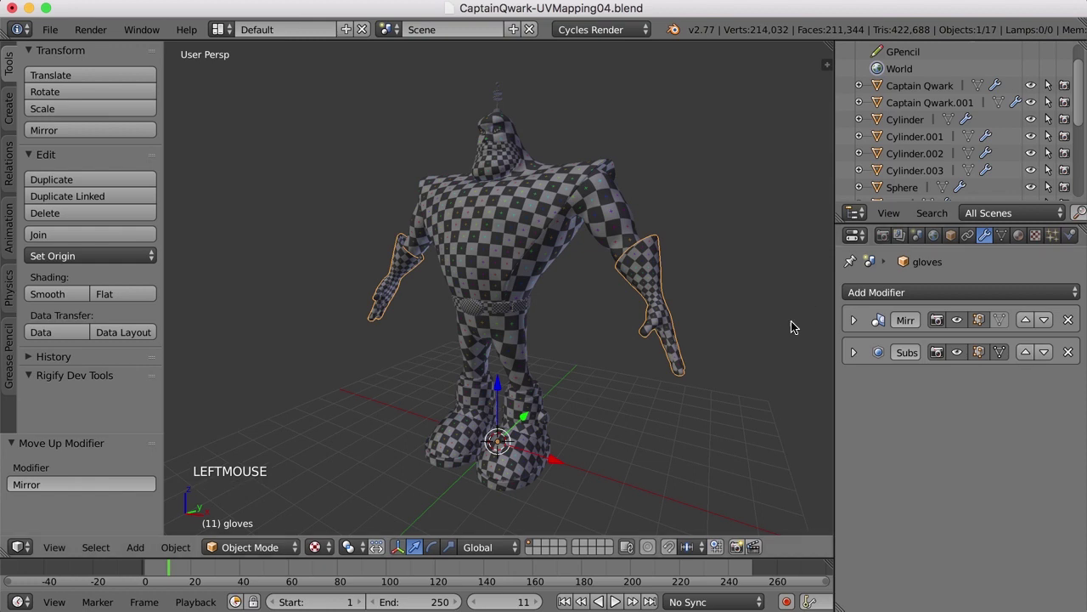
click(897, 353)
Move the boots' Mirror modifier above Subdivision and apply it
right_click(541, 443)
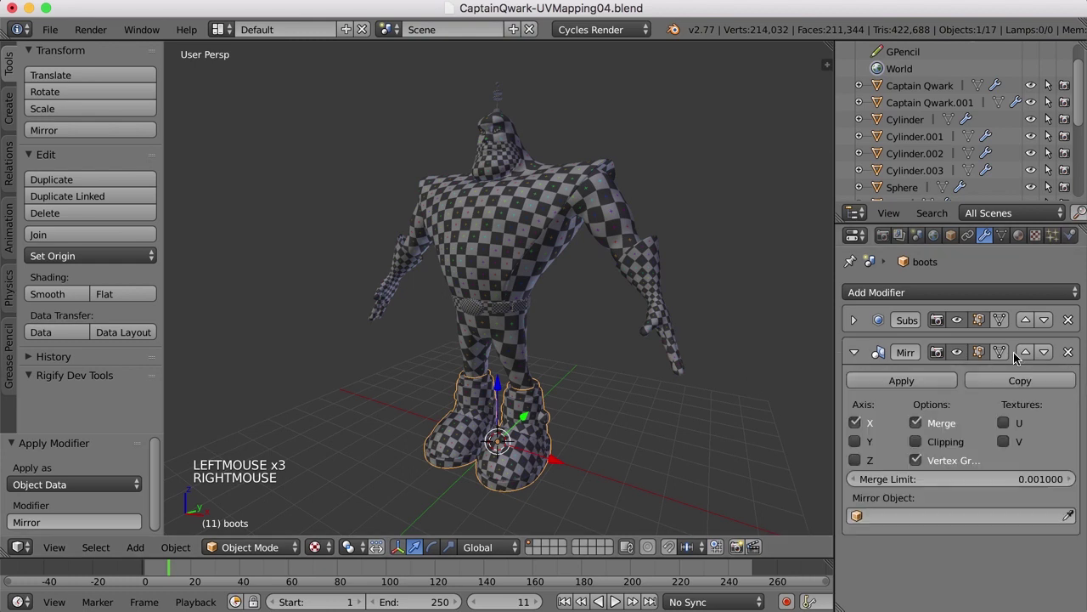
click(1029, 353)
click(894, 345)
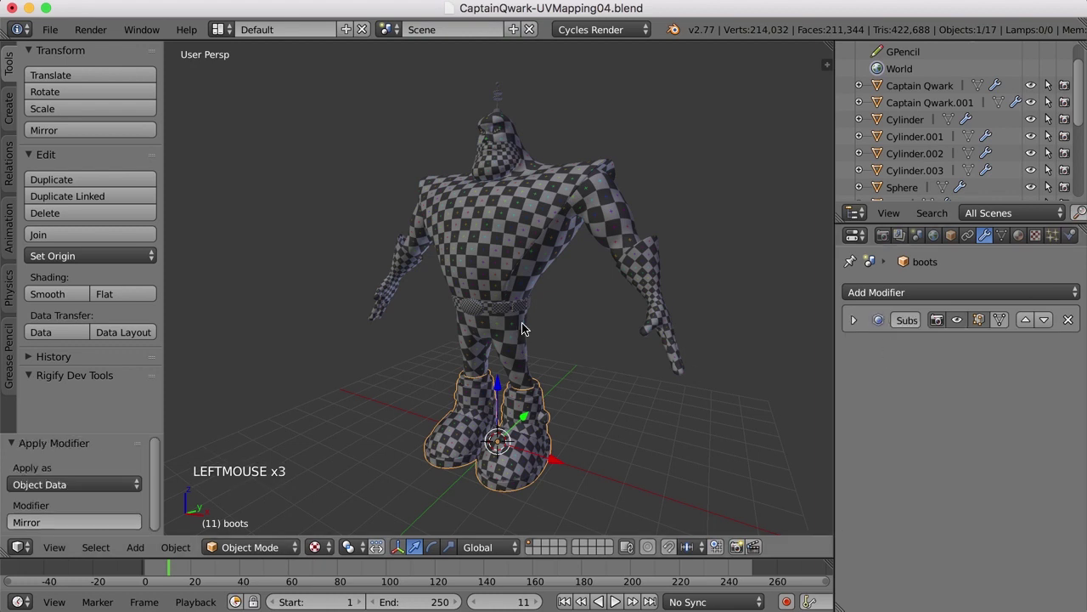
Add a Mirror modifier to the belt packs, move it above Subdivision and apply it
right_click(508, 317)
middle_click(560, 361)
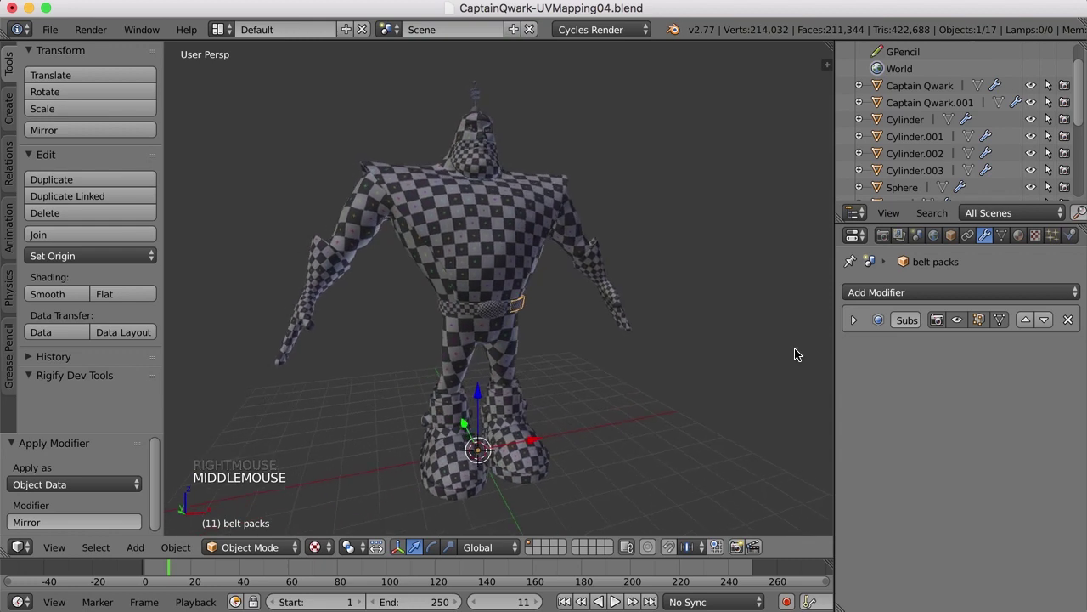
scroll(up, 3)
middle_click(625, 360)
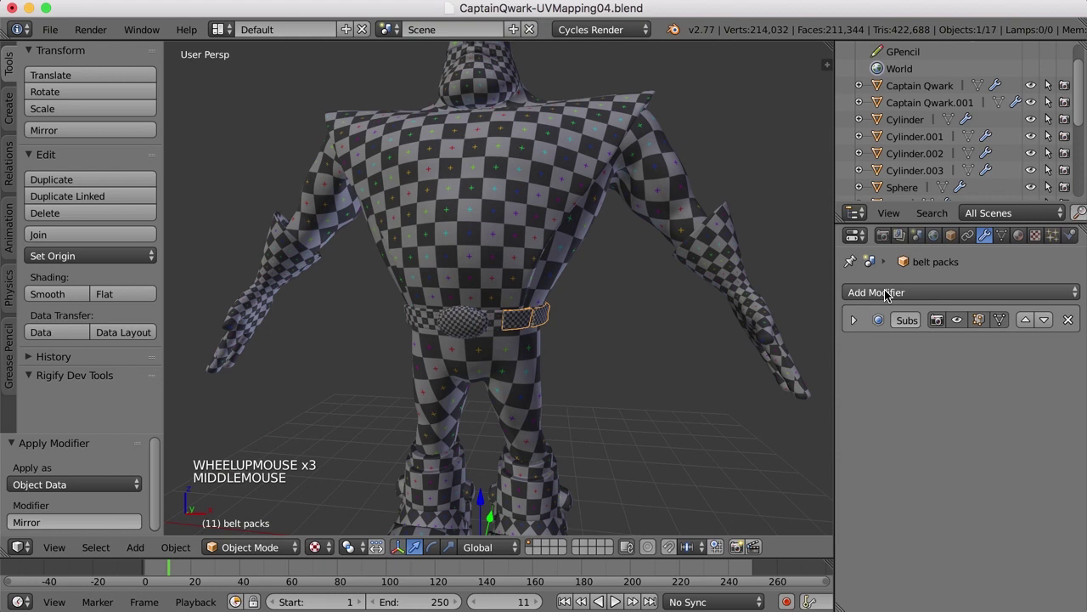
click(706, 429)
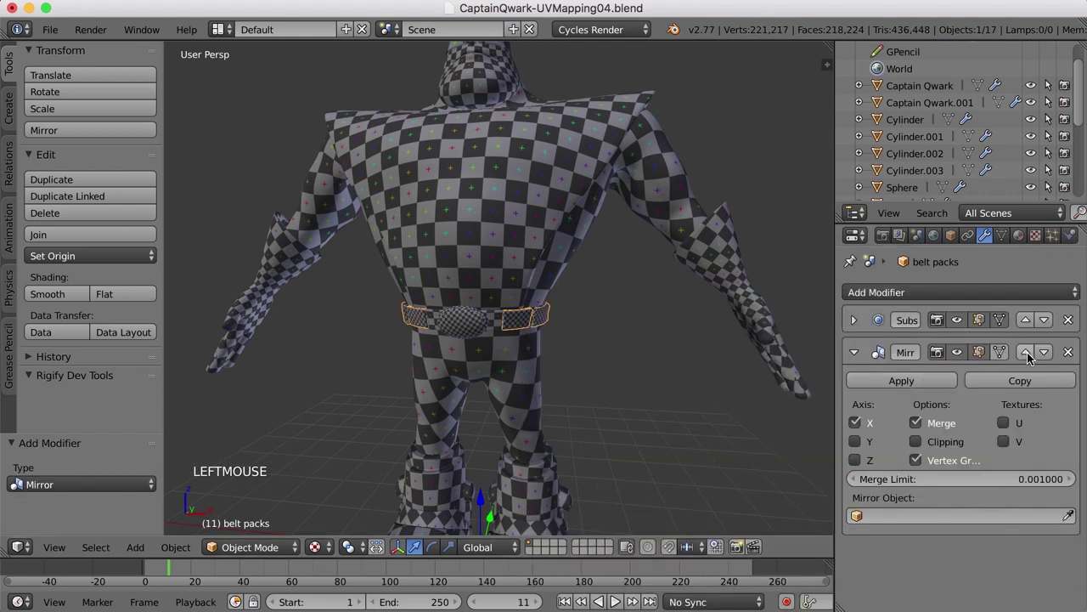
click(1033, 355)
click(937, 349)
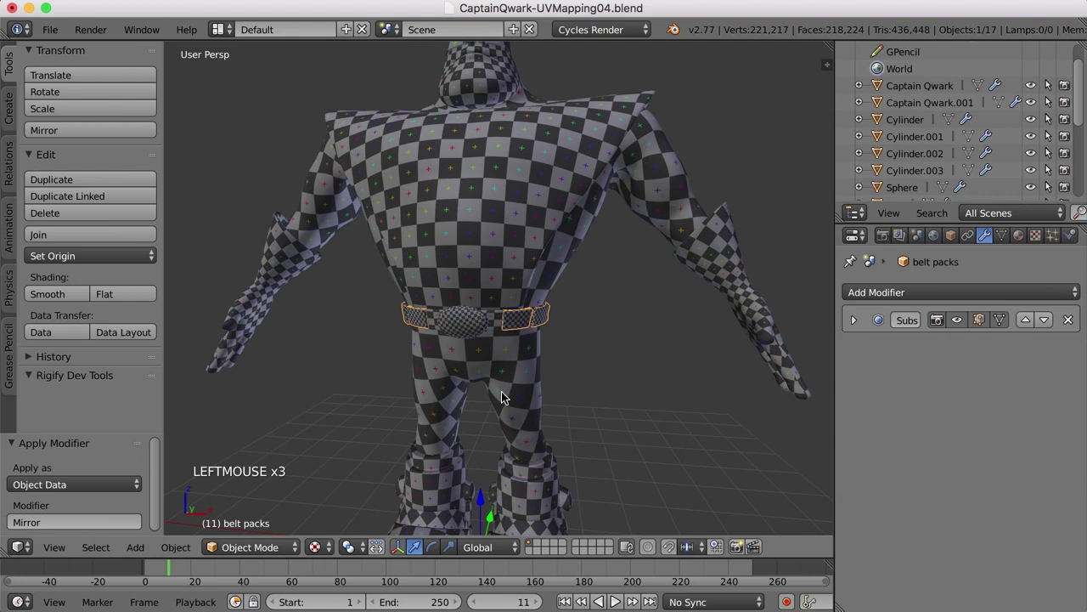
key(a)
scroll(down, 3)
middle_click(574, 363)
scroll(up, 3)
right_click(516, 164)
scroll(up, 3)
middle_click(527, 177)
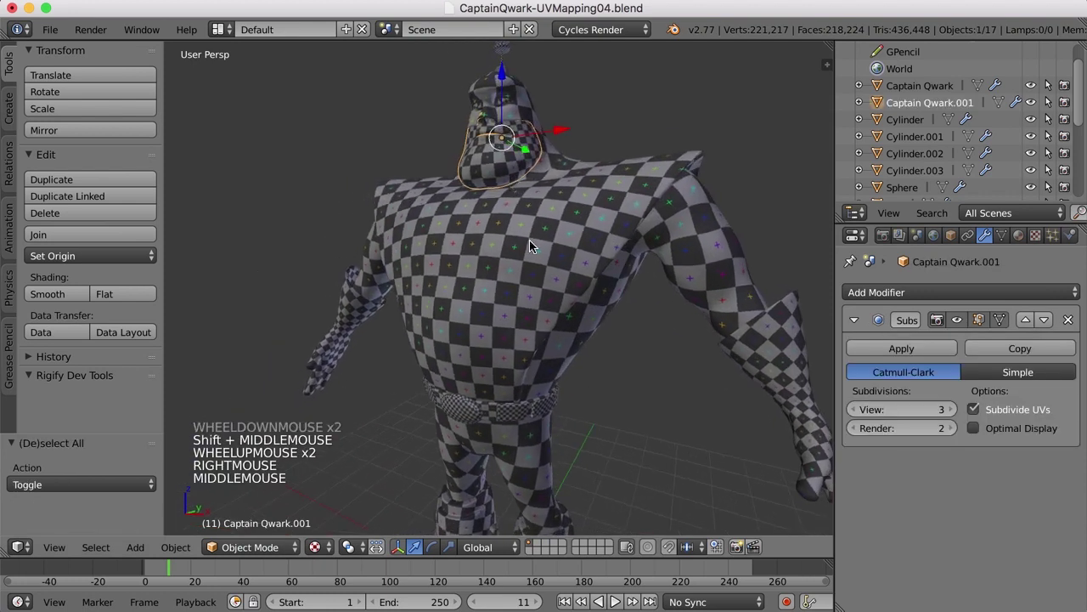
right_click(534, 243)
scroll(down, 3)
scroll(down, 3)
middle_click(559, 300)
right_click(533, 333)
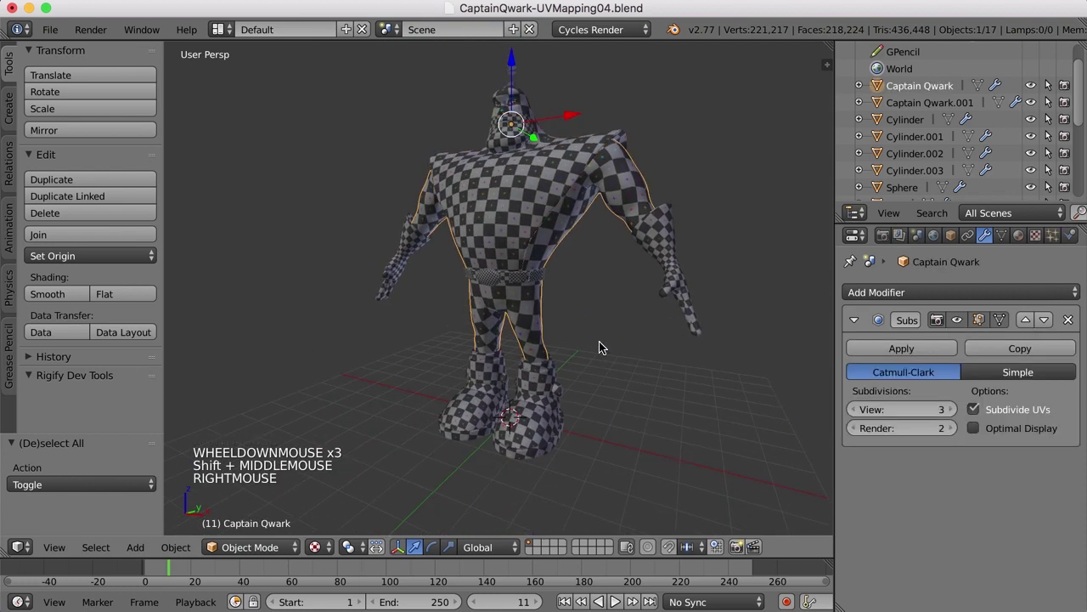
scroll(up, 3)
right_click(563, 458)
scroll(down, 3)
key(a)
scroll(down, 3)
middle_click(610, 382)
scroll(up, 3)
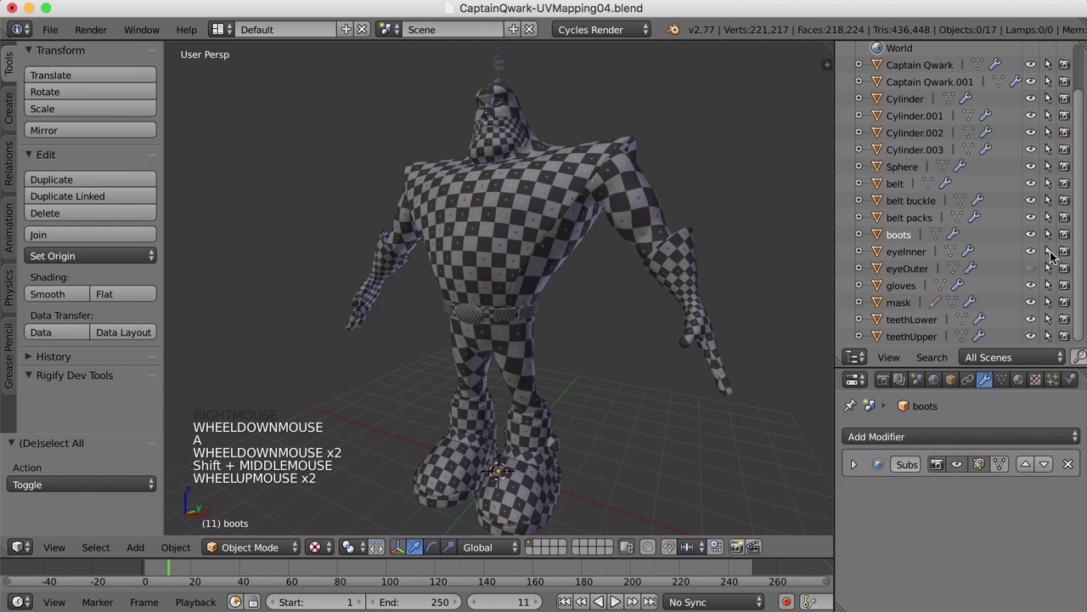
Make eyeInner unselectable, join all other parts into one object and begin renaming it Captain Qwark
click(1055, 253)
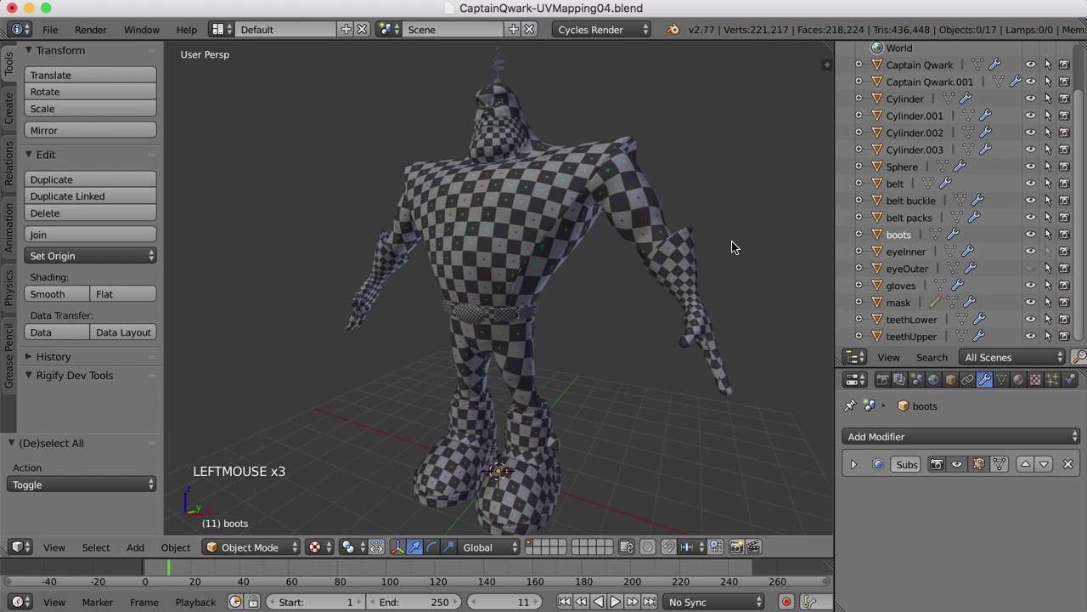
key(a)
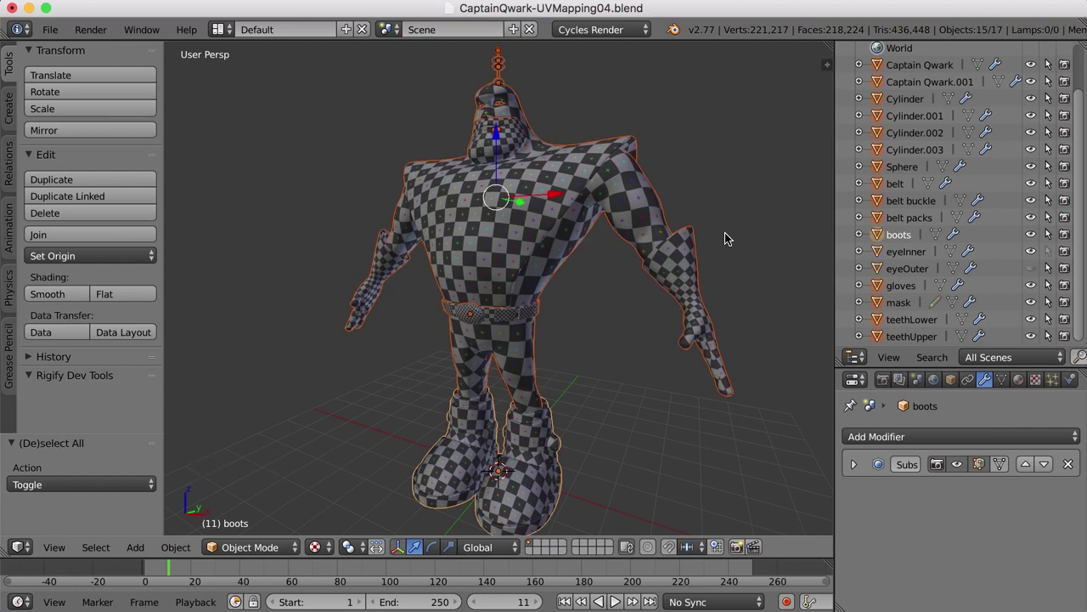
key(ctrl+j)
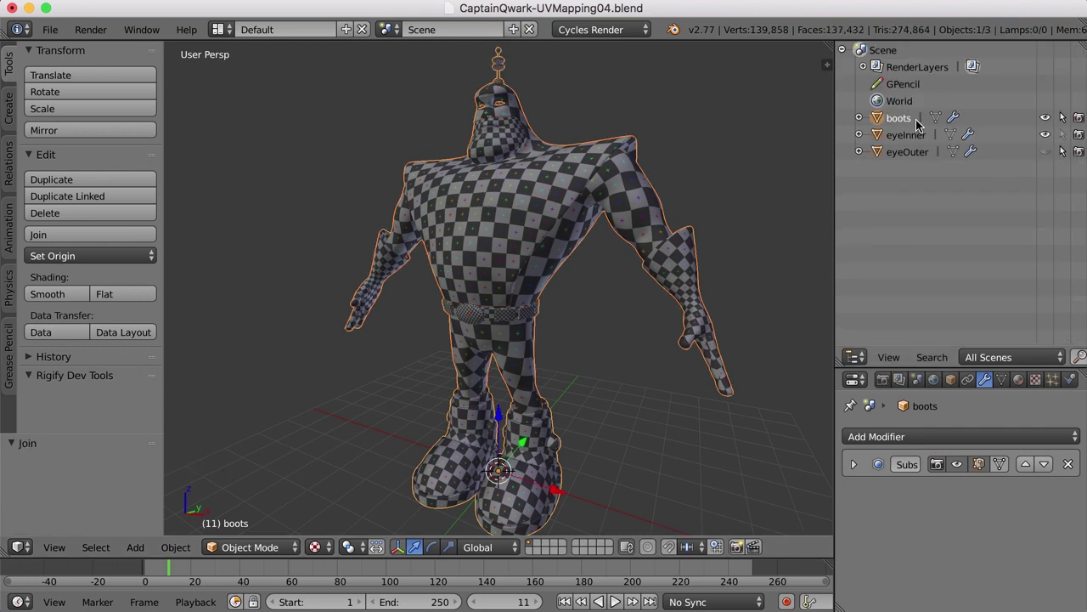
click(907, 123)
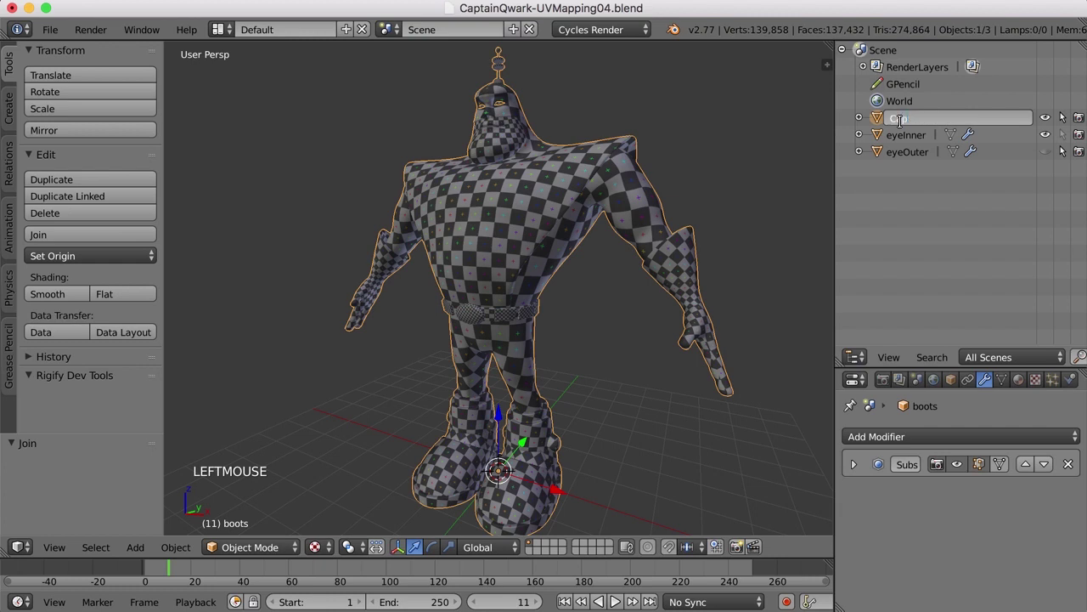
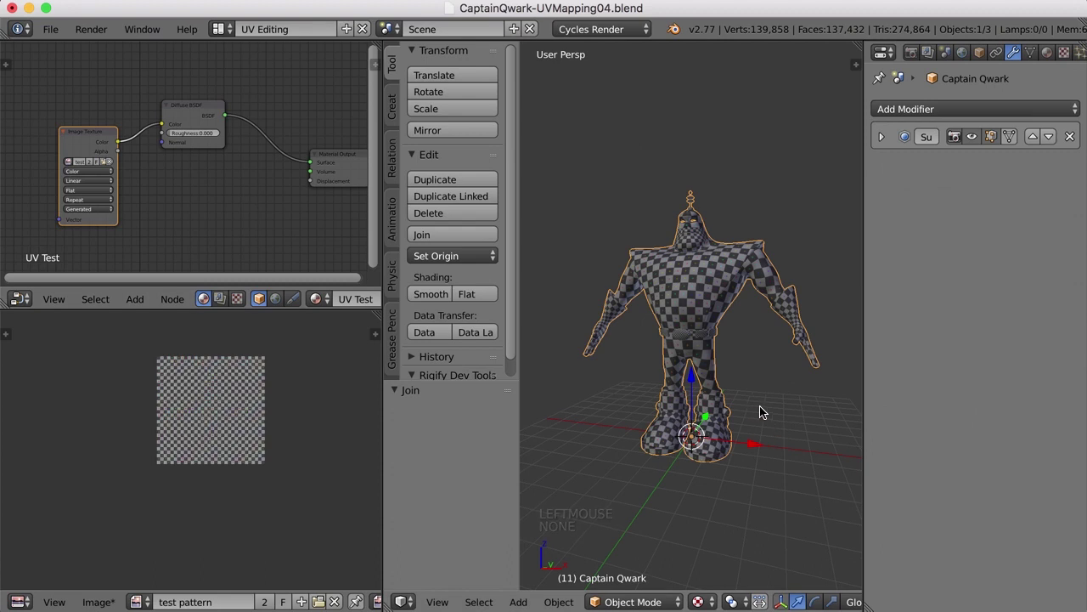
Enter Edit Mode on the joined mesh, select everything and maximize the UV/Image Editor
scroll(up, 3)
key(Tab)
key(a)
key(a)
scroll(up, 3)
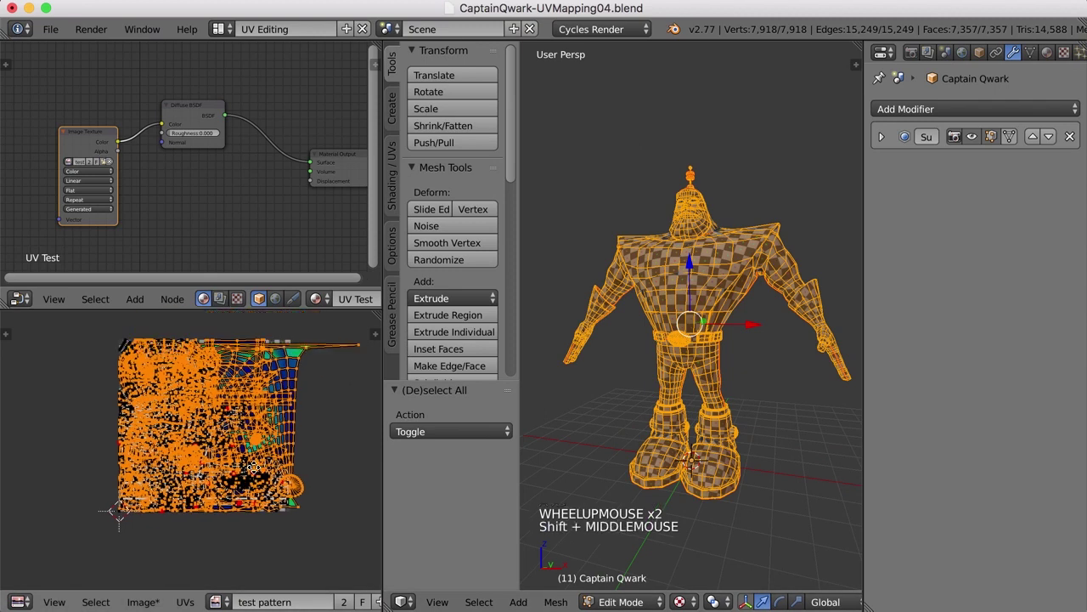